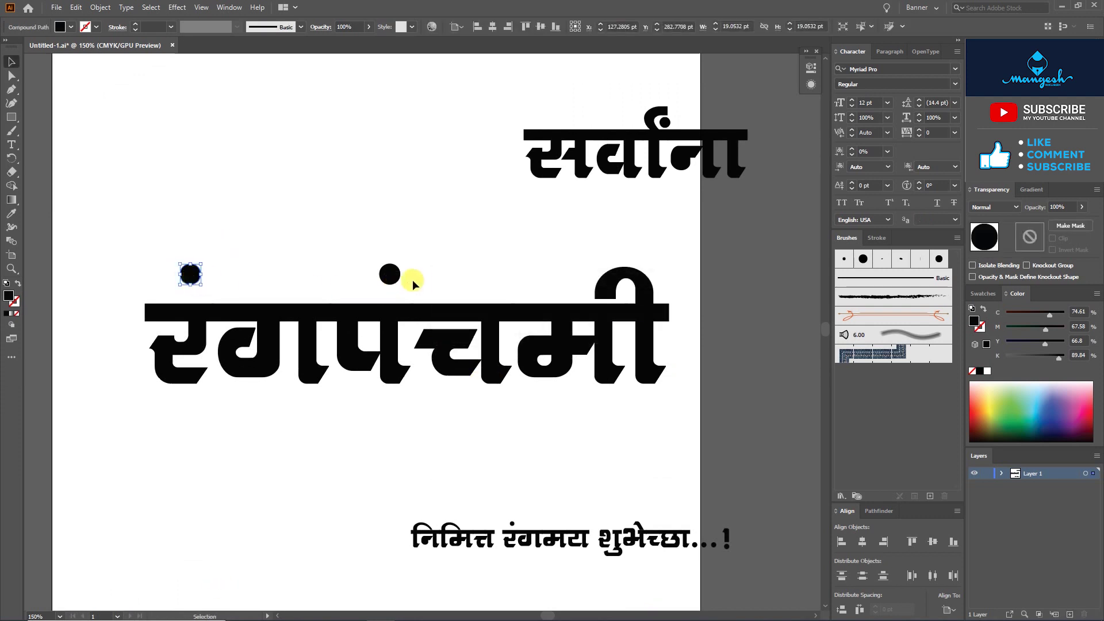
# Delete the anusvara dots above the रंगपंचमी lettering.
pyautogui.click(460, 549)
pyautogui.press('space')
pyautogui.click(406, 353)
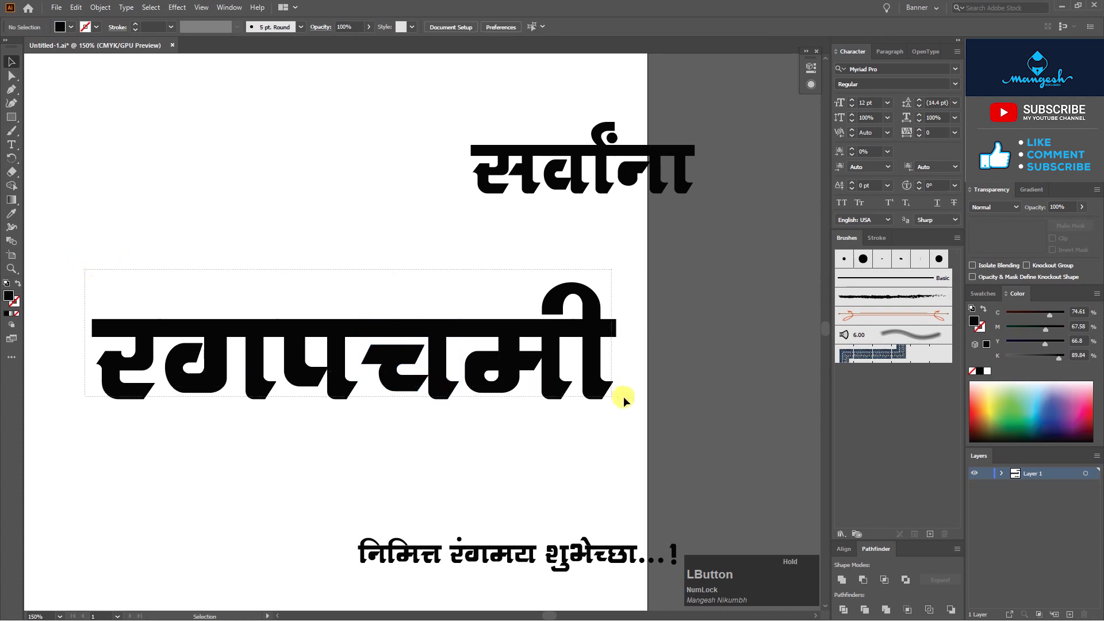
# Cut away the shirorekha top bar, leaving separate letter shapes.
pyautogui.click(16, 179)
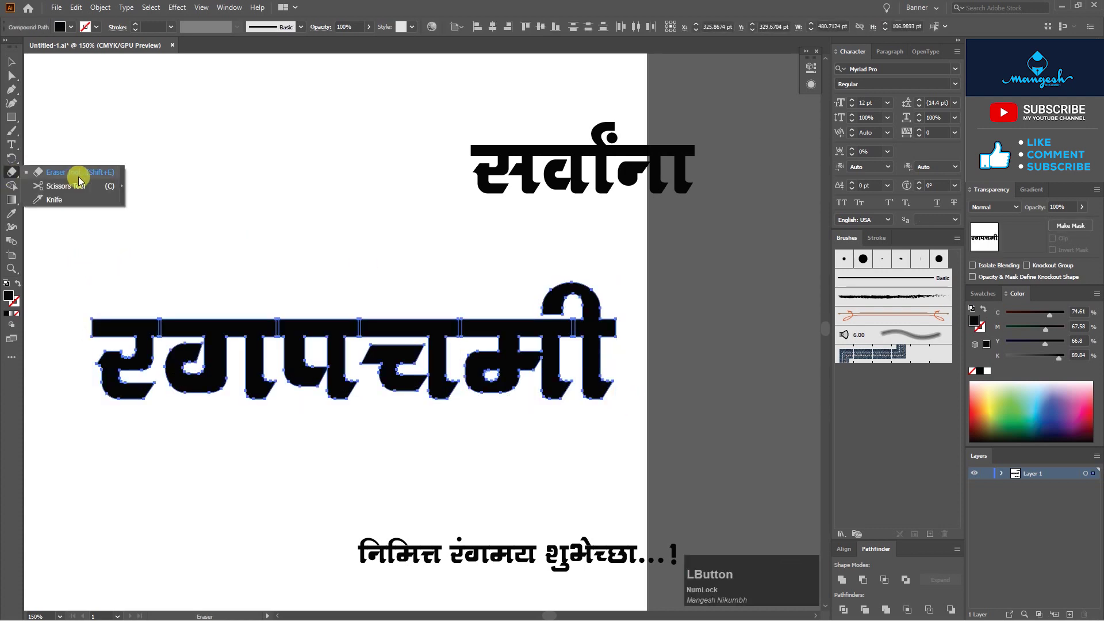
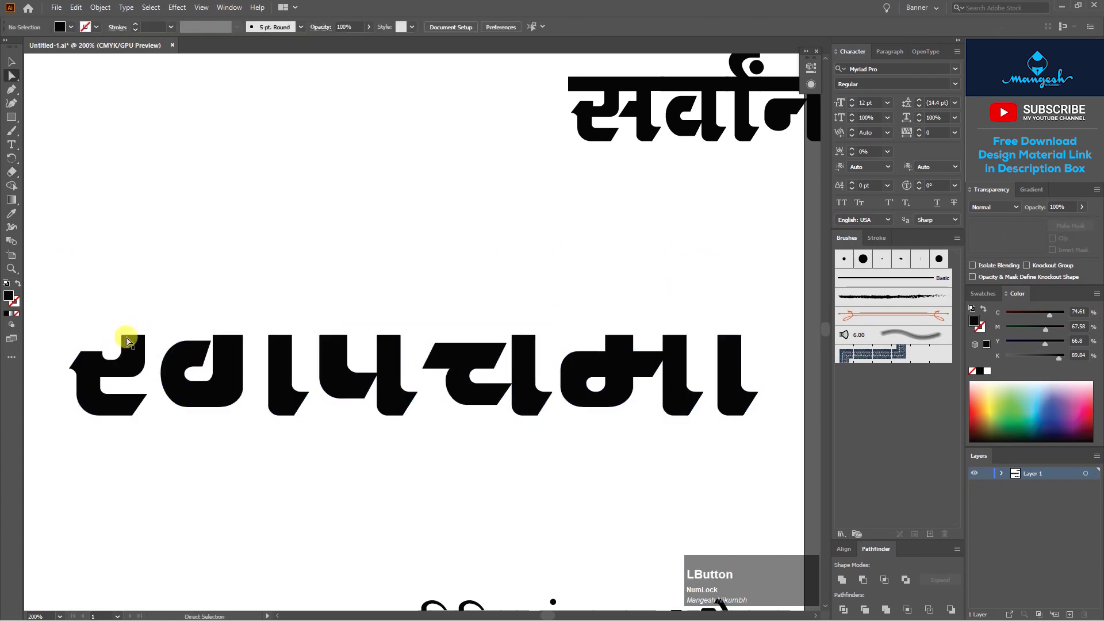
pyautogui.press('ctrl+=')
pyautogui.press('space')
# Move the separated letters apart from one another on the artboard.
pyautogui.press('c')
pyautogui.click(665, 425)
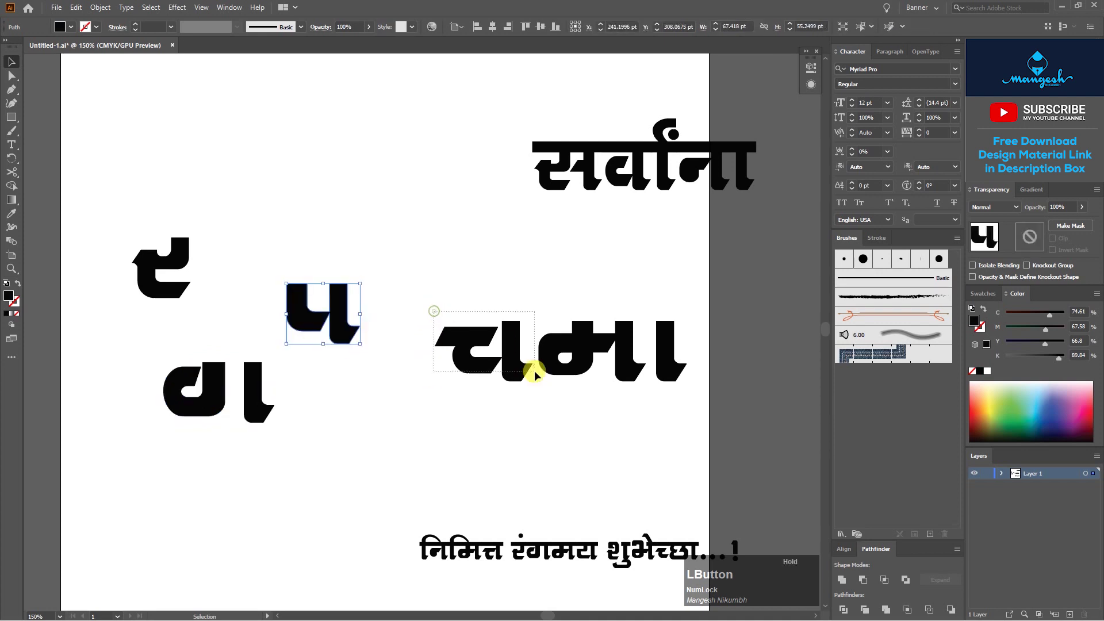
pyautogui.press('space')
pyautogui.click(216, 271)
pyautogui.press('ctrl+=')
pyautogui.click(413, 331)
# Stretch र's top stem upward into a tall vertical stroke with Direct Selection.
pyautogui.press('a')
pyautogui.click(8, 81)
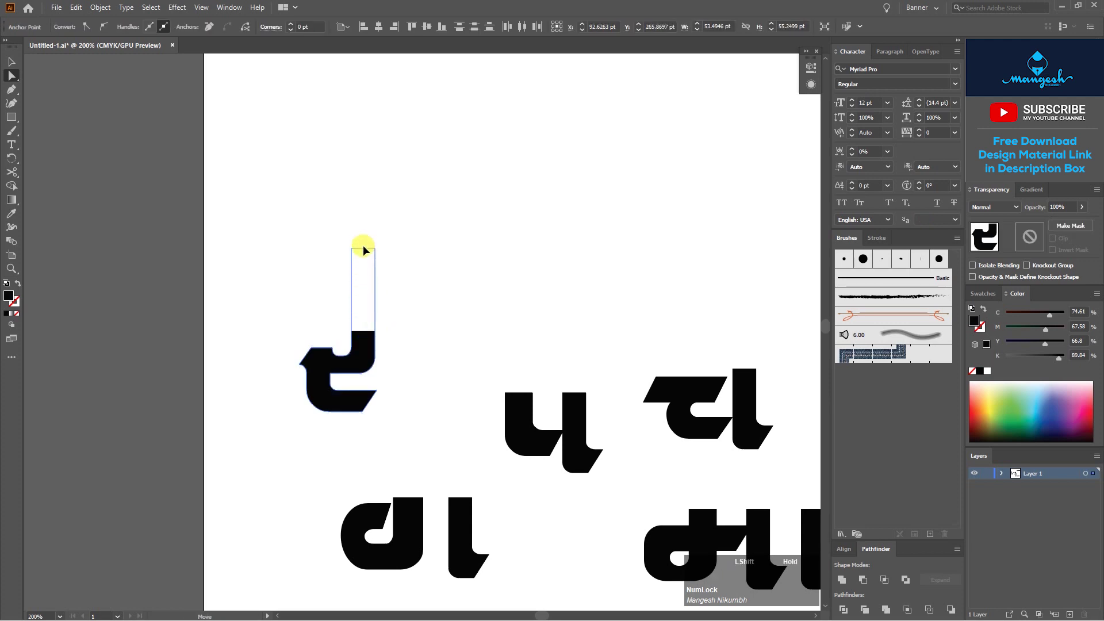
pyautogui.doubleClick(429, 250)
pyautogui.press('v')
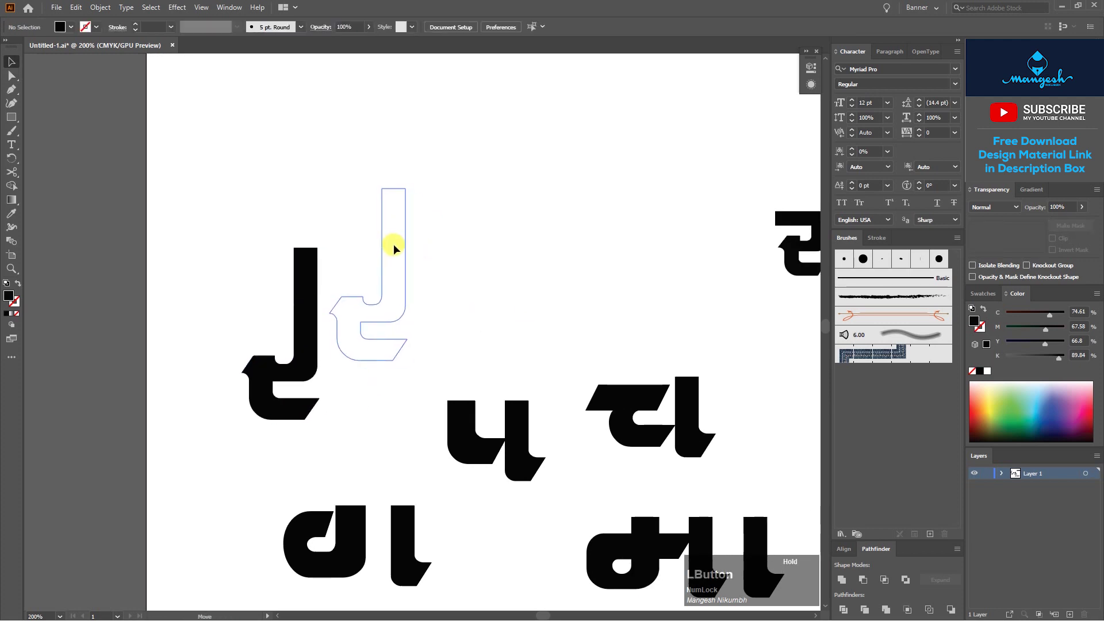
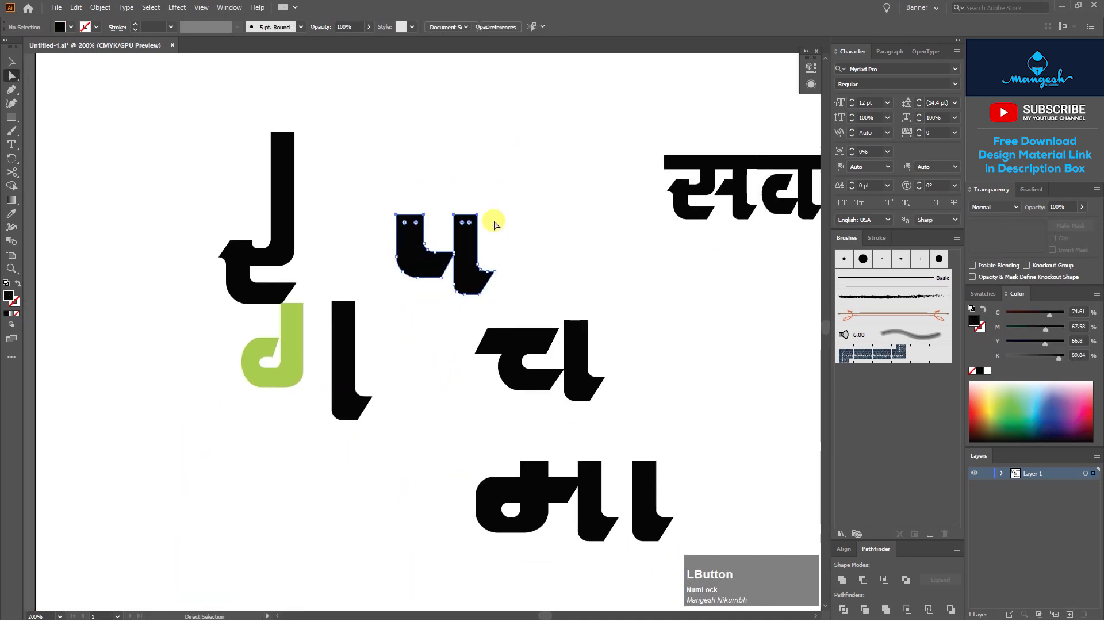
# Stretch प's stems up and nudge its bottom corner points into place.
pyautogui.doubleClick(465, 204)
pyautogui.press('v')
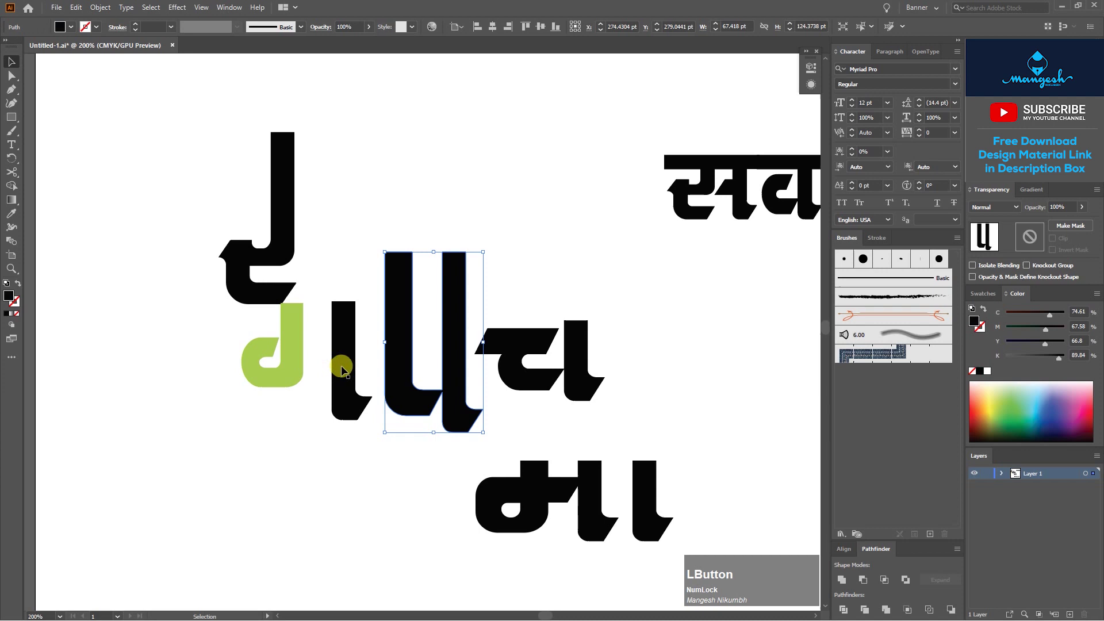
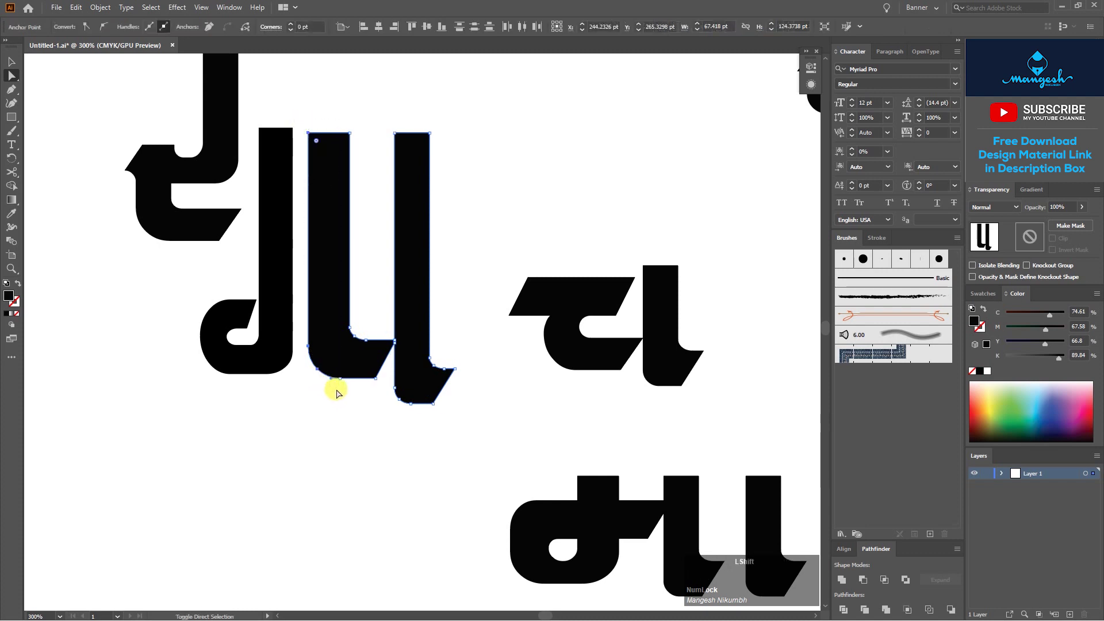
pyautogui.click(352, 389)
pyautogui.press('Right')
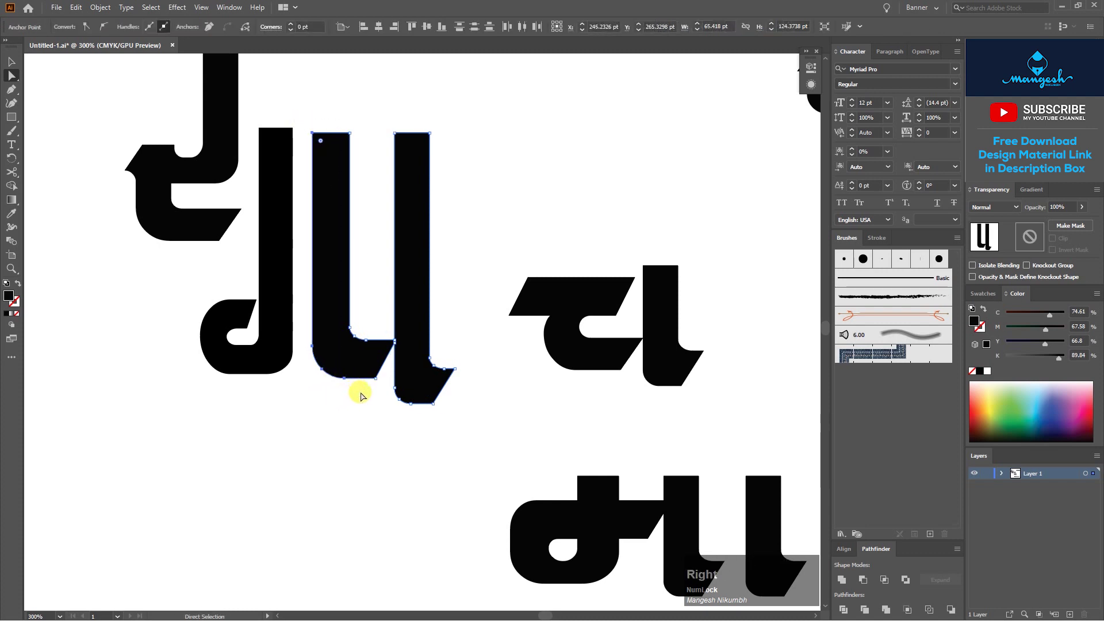
pyautogui.click(364, 397)
pyautogui.press('v')
# Even प's stem heights and reshape its lower curve beside ग.
pyautogui.click(464, 265)
pyautogui.press('ctrl+-')
pyautogui.click(430, 345)
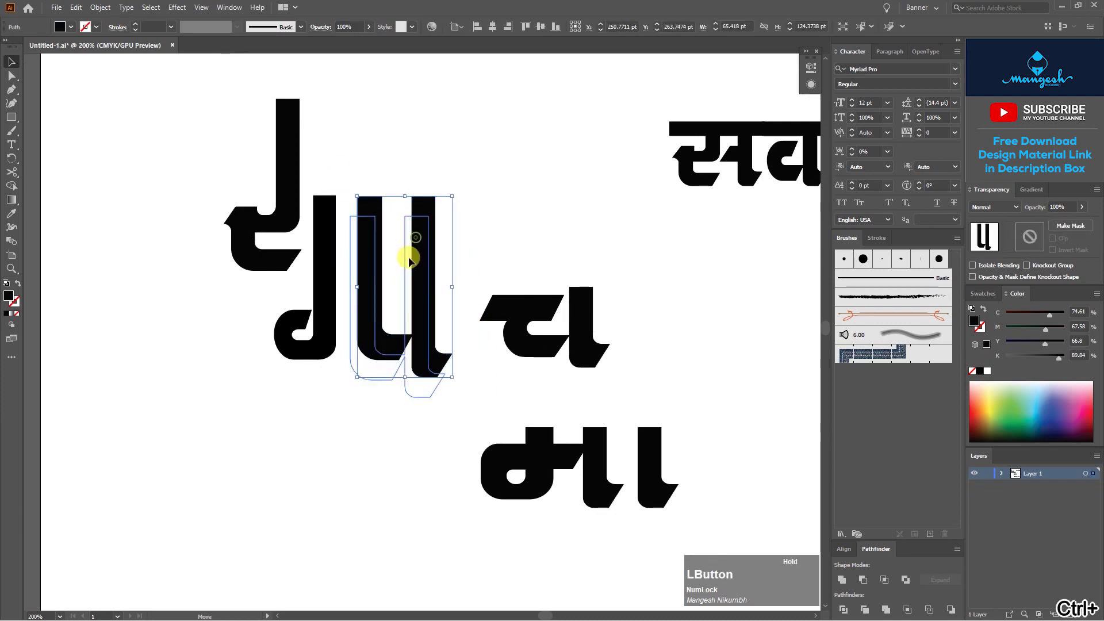
pyautogui.press('a')
pyautogui.click(470, 418)
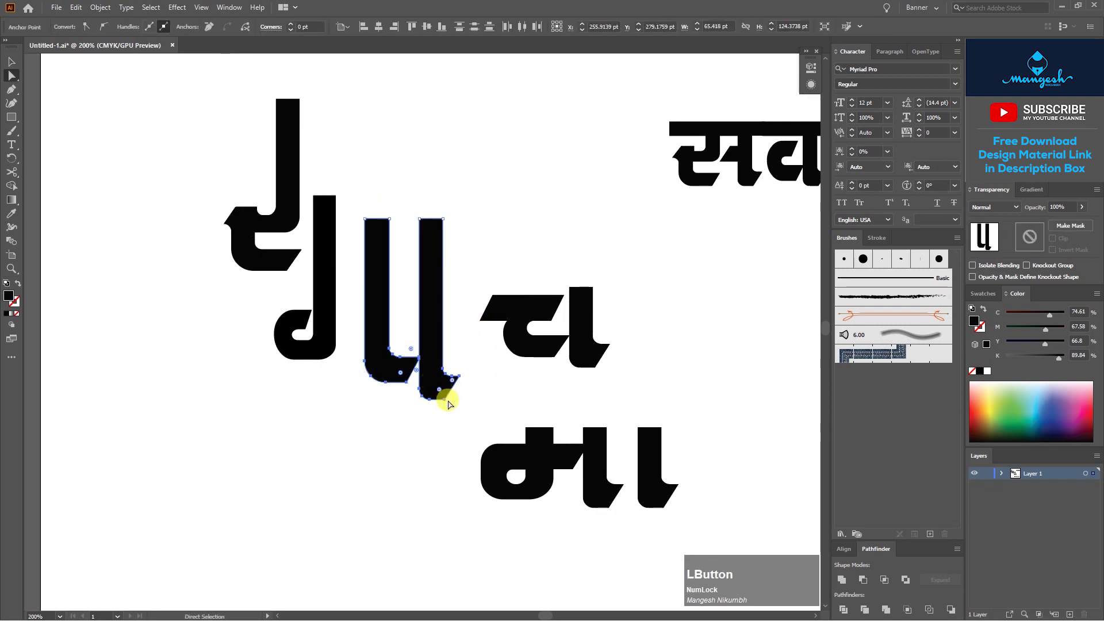
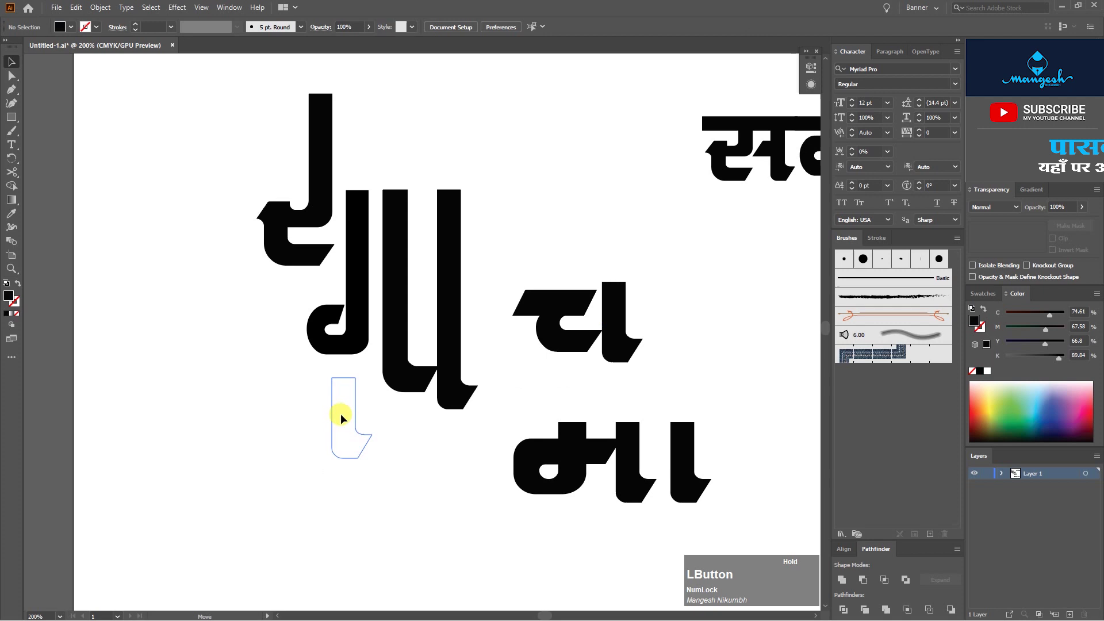
# Move च down to sit below the र in the stacked layout.
pyautogui.click(660, 341)
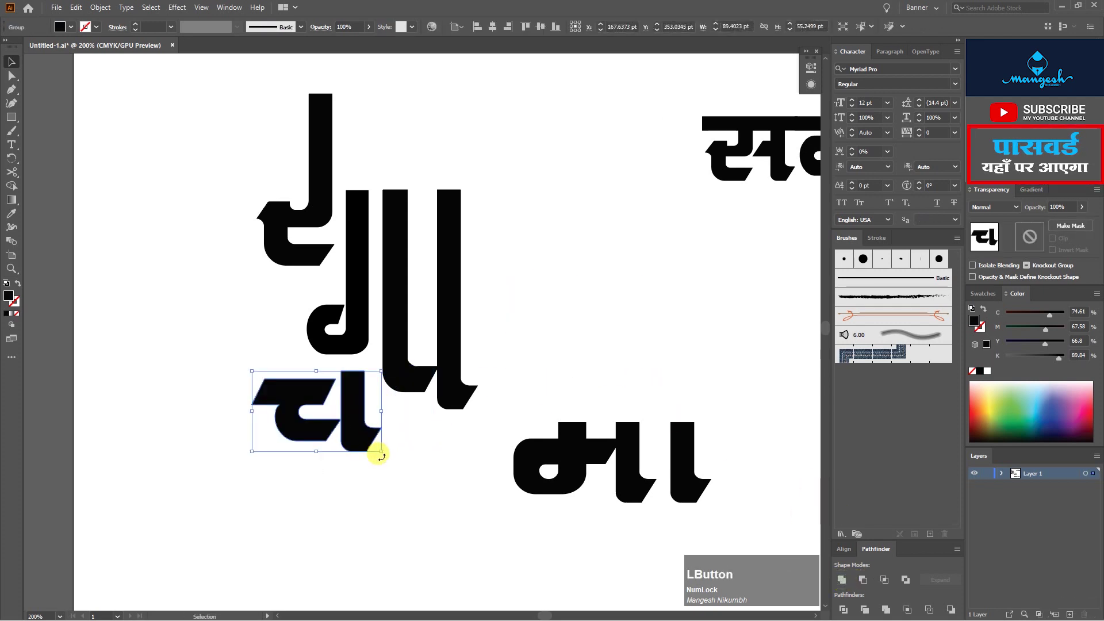
pyautogui.press('a')
pyautogui.click(344, 369)
pyautogui.press('Up')
pyautogui.click(380, 406)
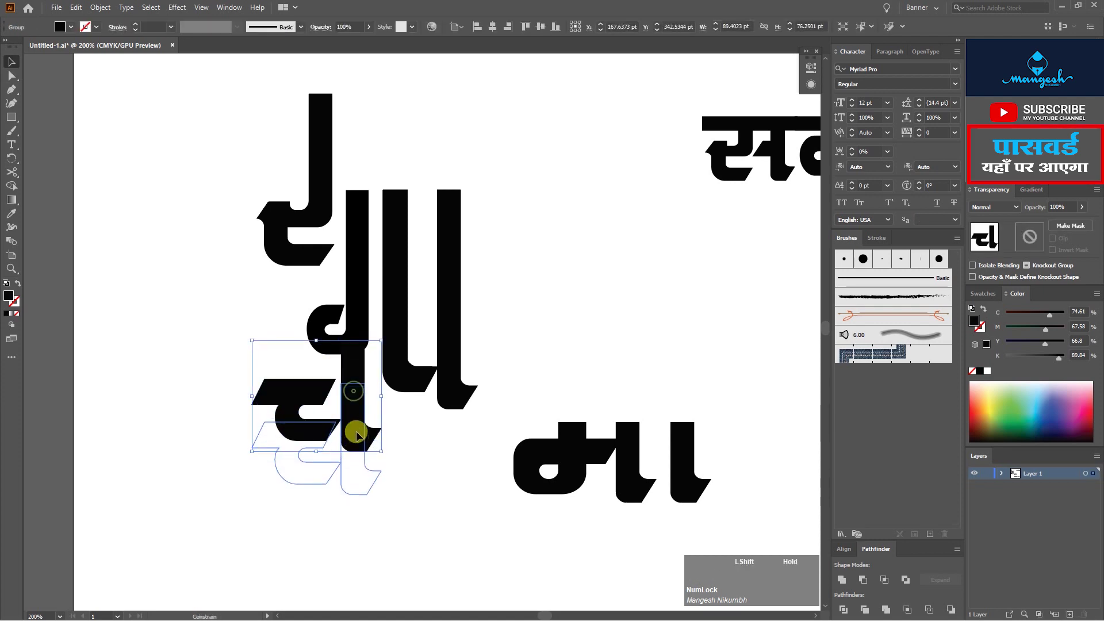
# Lengthen म's stems and tuck it in next to च.
pyautogui.doubleClick(453, 455)
pyautogui.press('space')
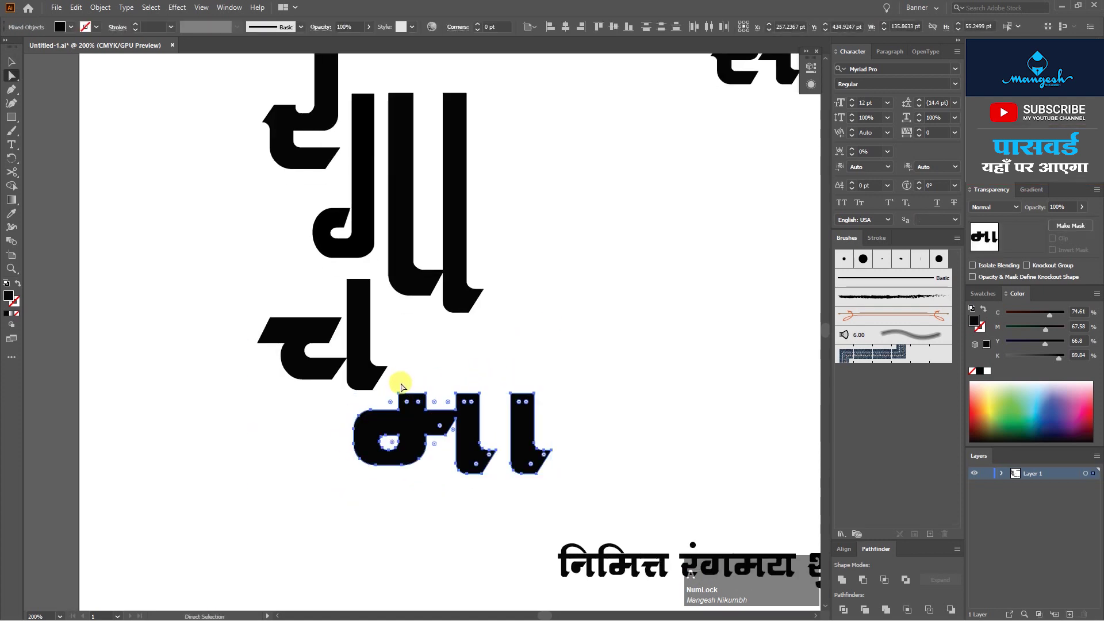
pyautogui.click(403, 392)
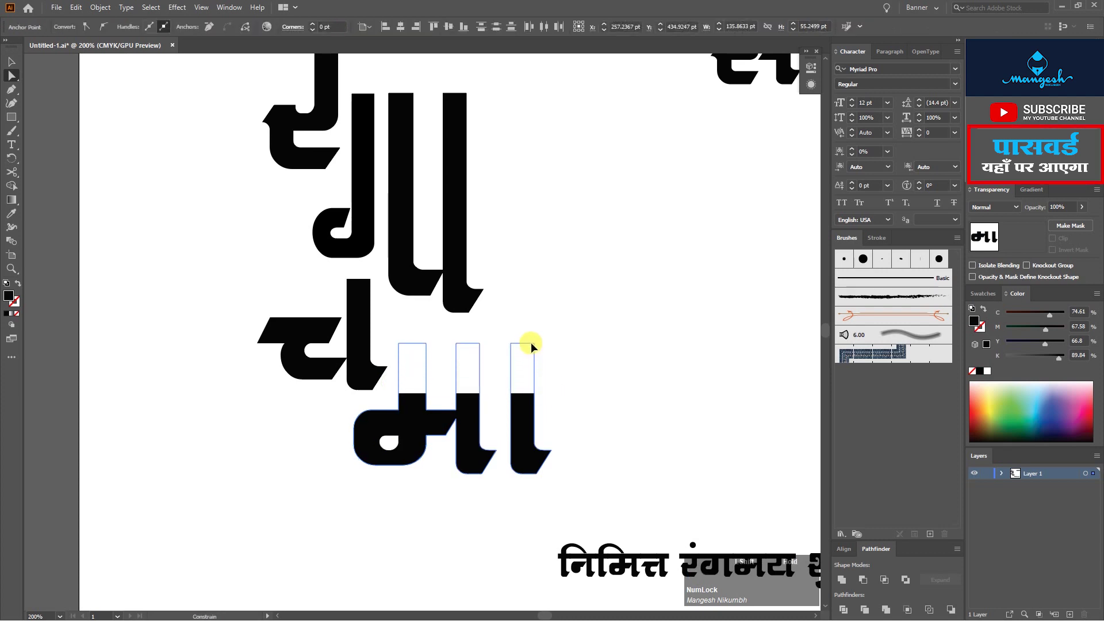
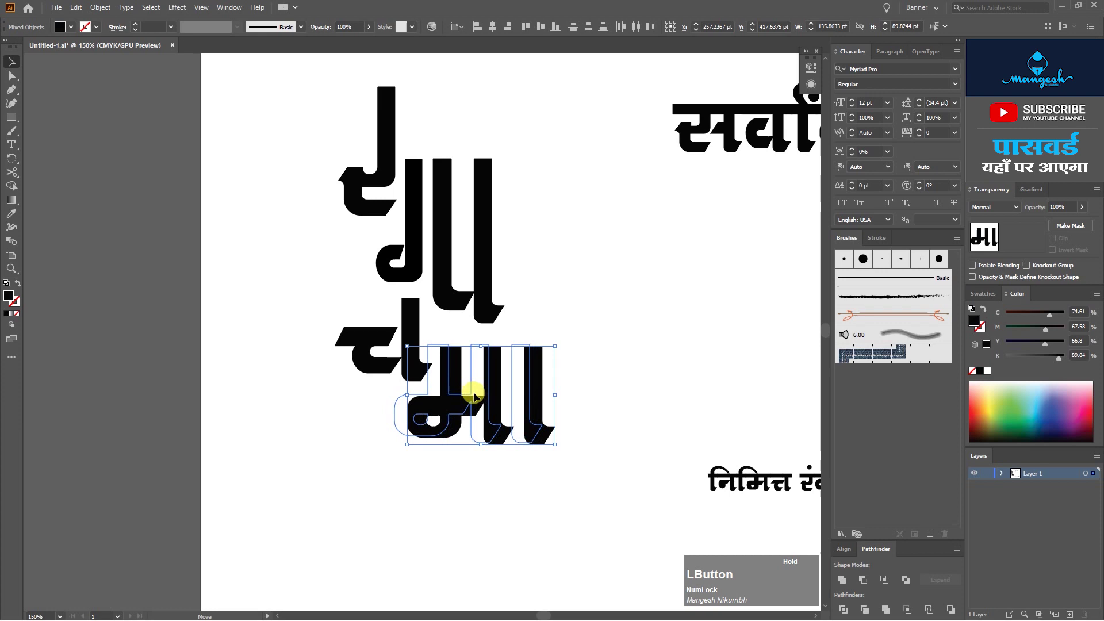
pyautogui.press('alt+Tab')
pyautogui.click(420, 325)
pyautogui.click(565, 327)
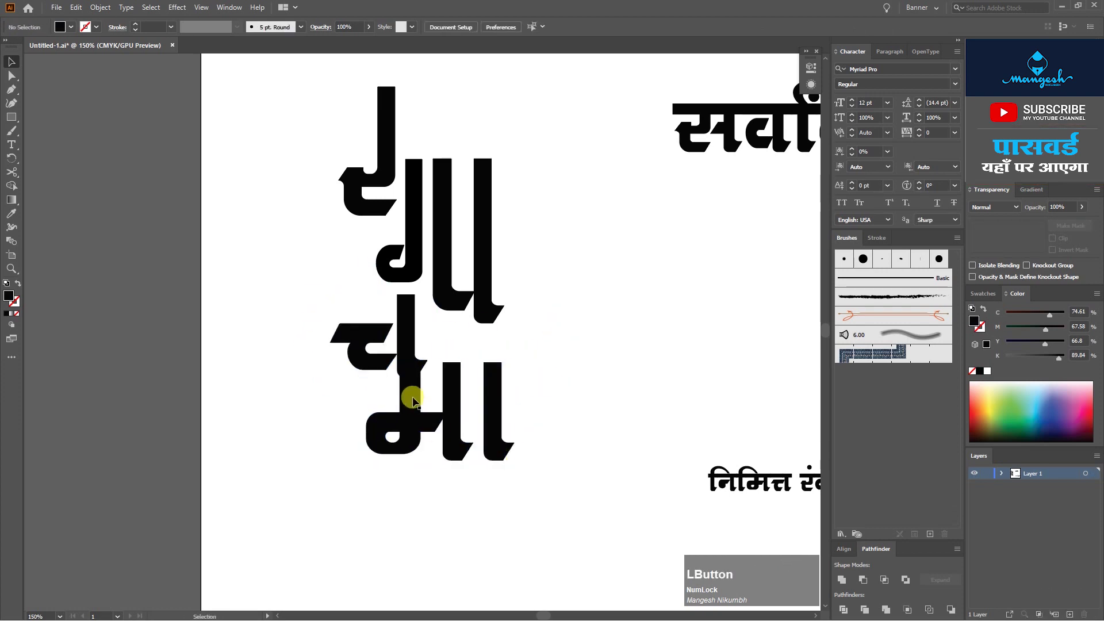
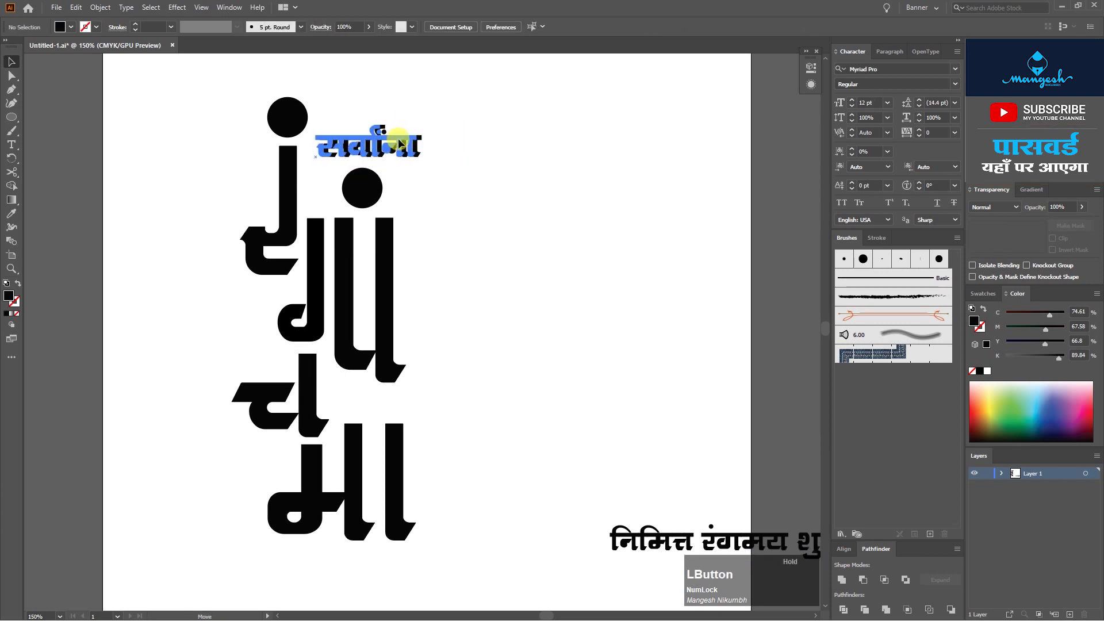
# Turn the शुभेच्छा...! greeting line vertical beside the stacked letters.
pyautogui.press('space')
pyautogui.click(542, 282)
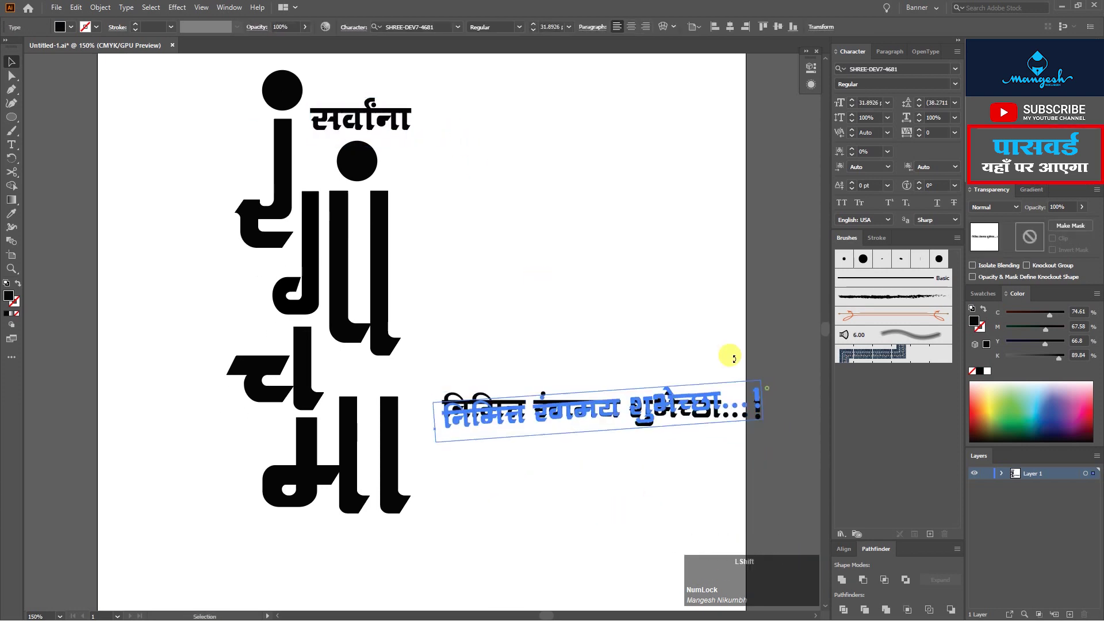
pyautogui.click(662, 331)
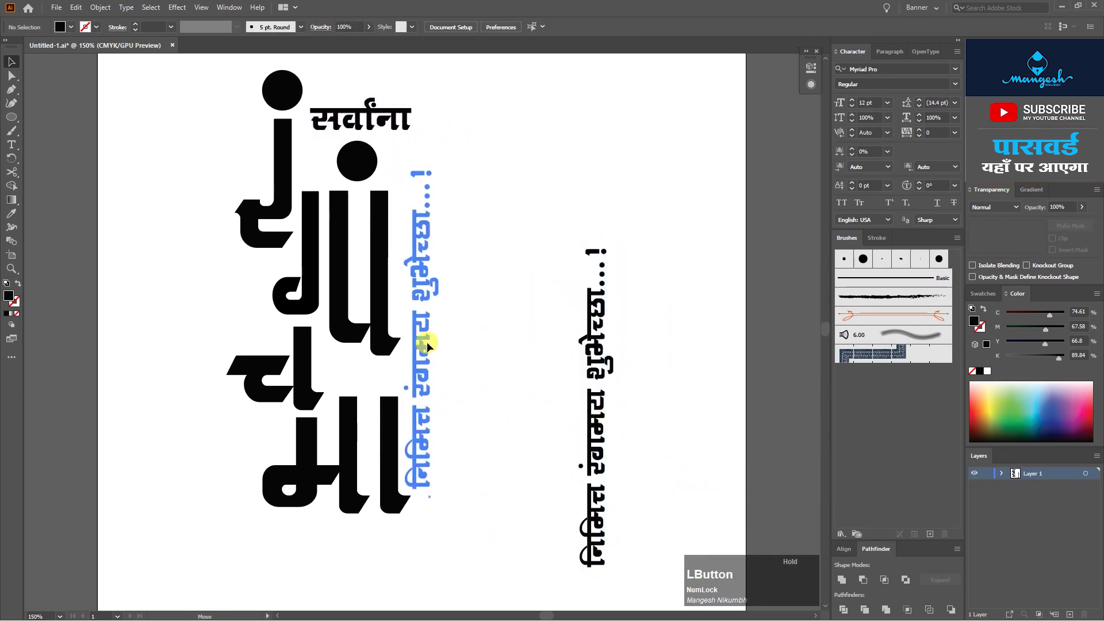
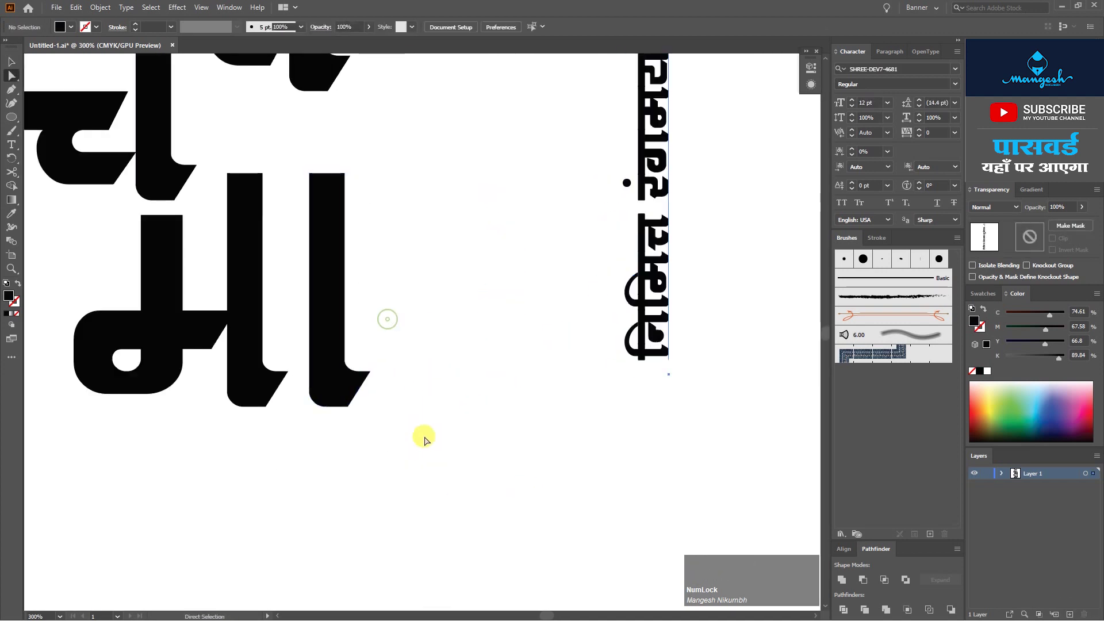
pyautogui.write('===')
pyautogui.press('space')
# Refine the ending of म's last stem with Direct Selection.
pyautogui.press('a')
pyautogui.click(431, 376)
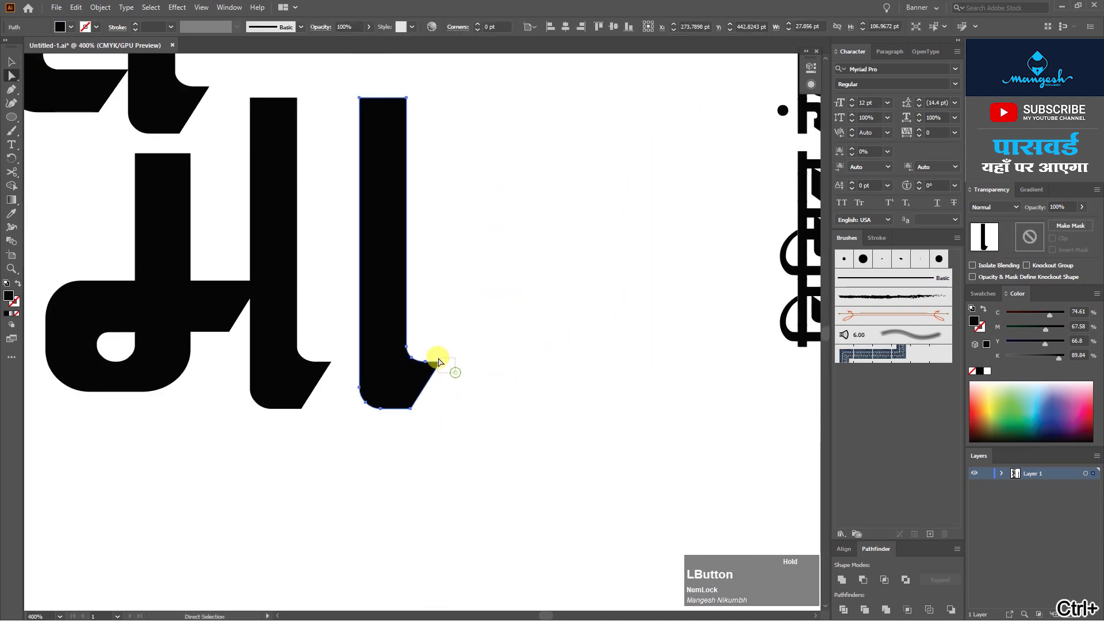
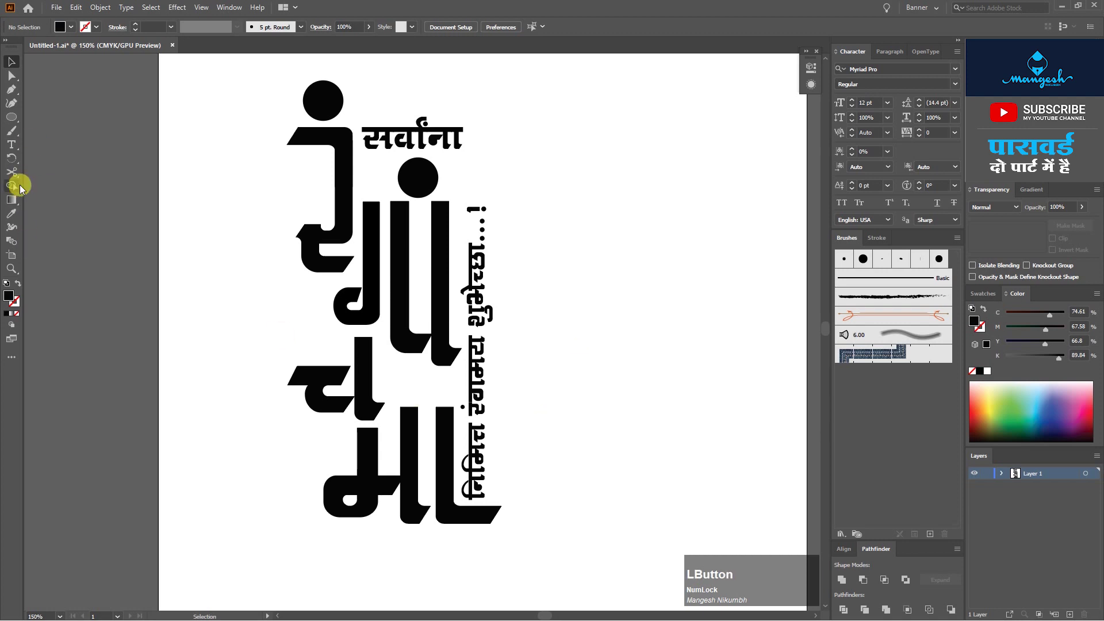
# Draw a tall rectangle over the lower letters with a thick outline and no fill.
pyautogui.rightClick(19, 119)
pyautogui.click(48, 119)
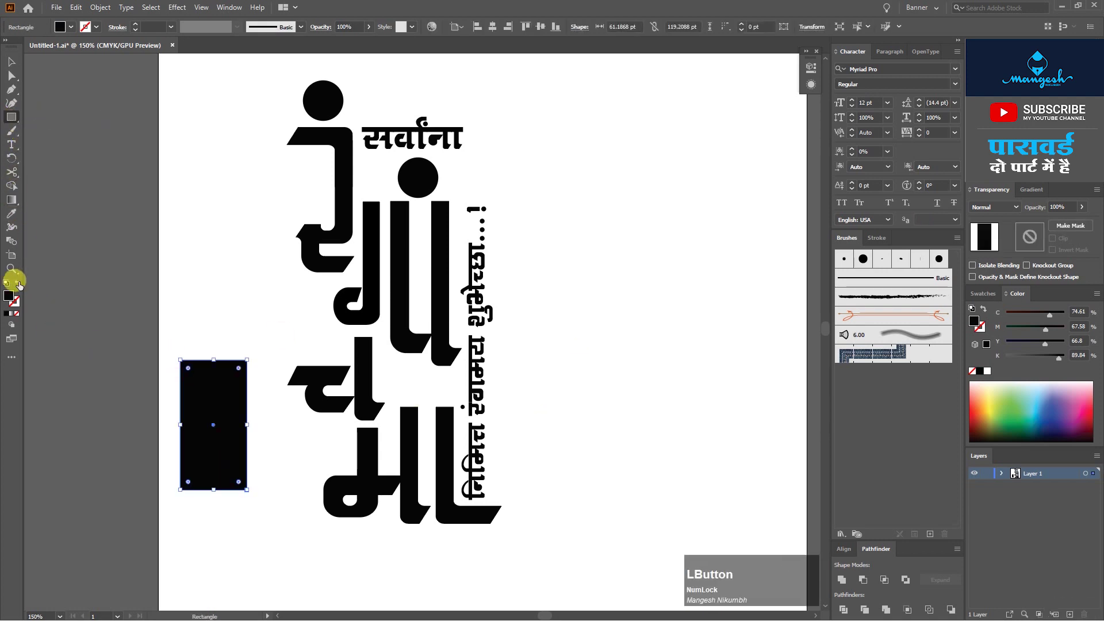
pyautogui.press('v')
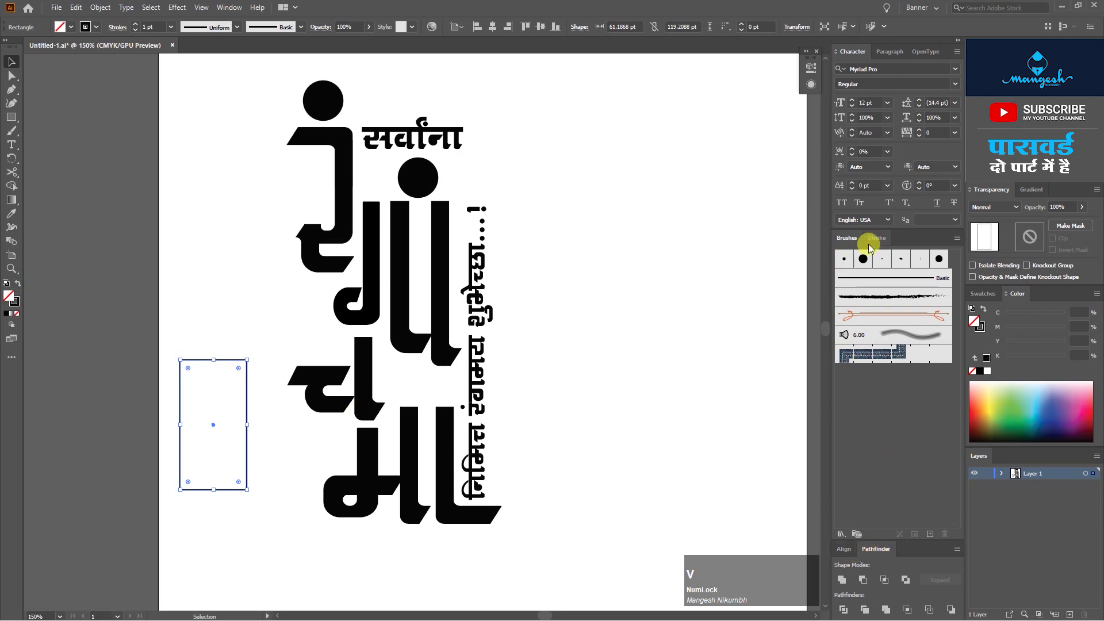
pyautogui.click(882, 236)
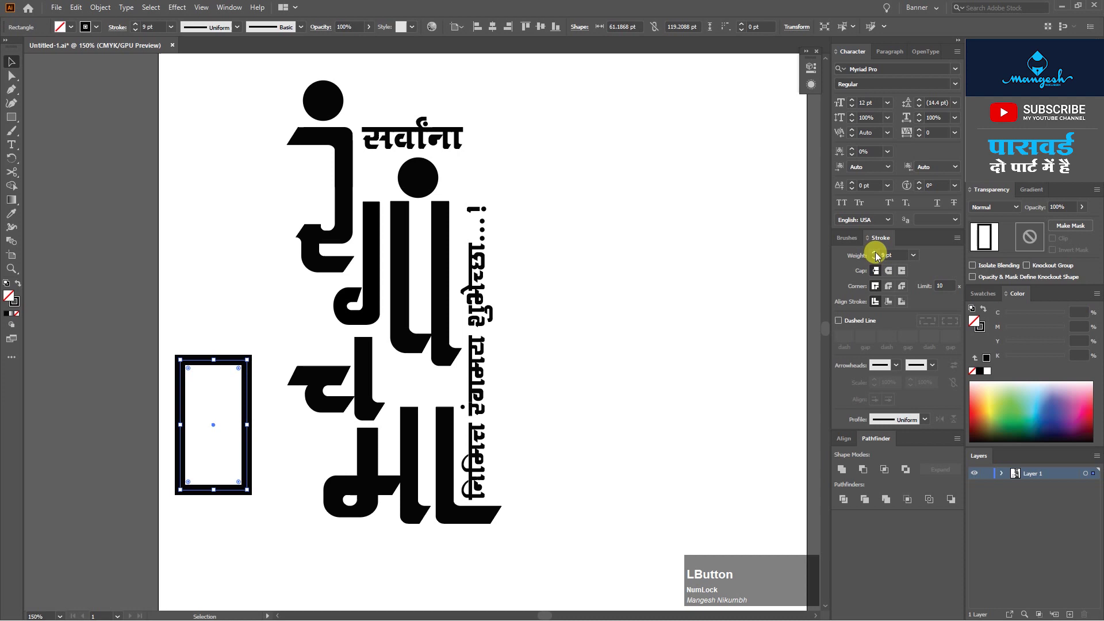
pyautogui.press('v')
pyautogui.click(251, 427)
pyautogui.write('==')
# Make the outline green ~16 pt and narrow the frame to the letter stems' width.
pyautogui.click(609, 509)
pyautogui.write('=')
pyautogui.press('space')
pyautogui.click(287, 247)
pyautogui.press('Left')
pyautogui.press('Right')
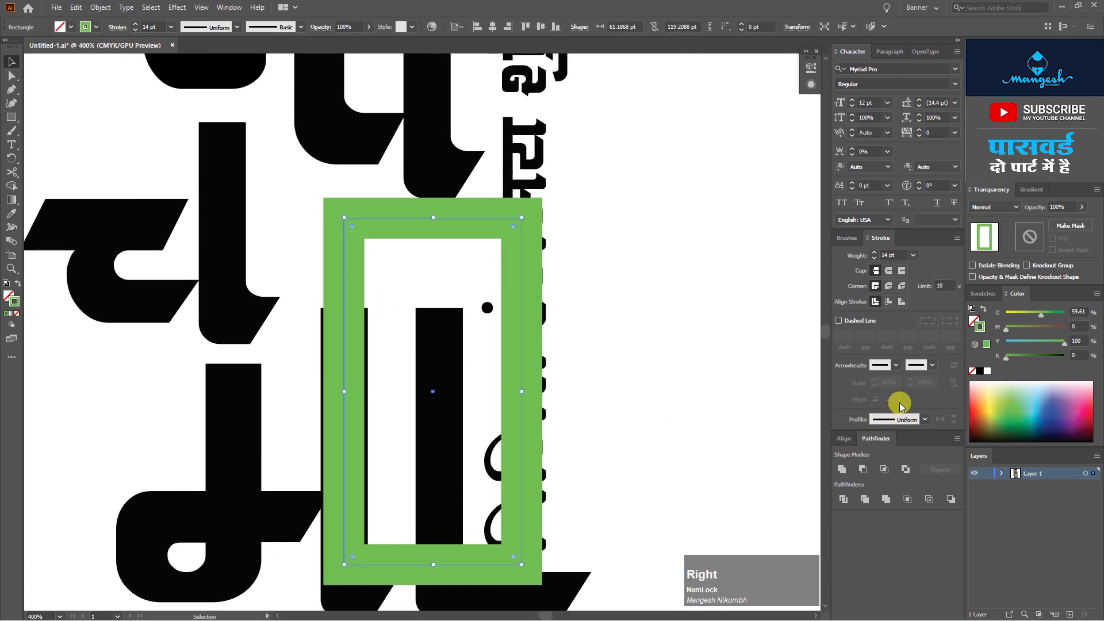
pyautogui.click(877, 254)
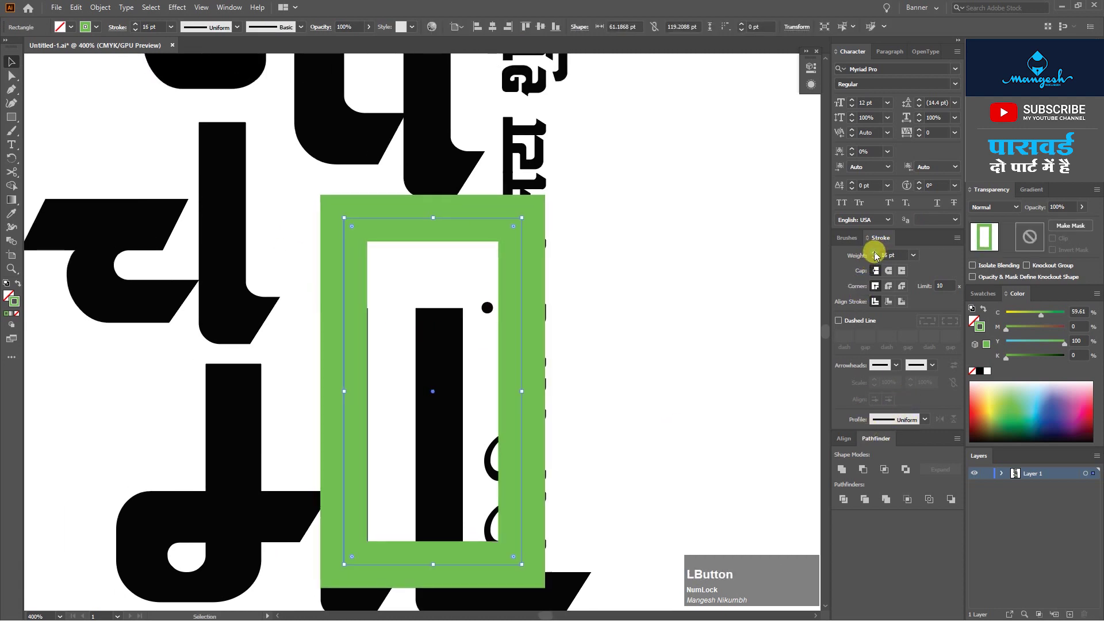
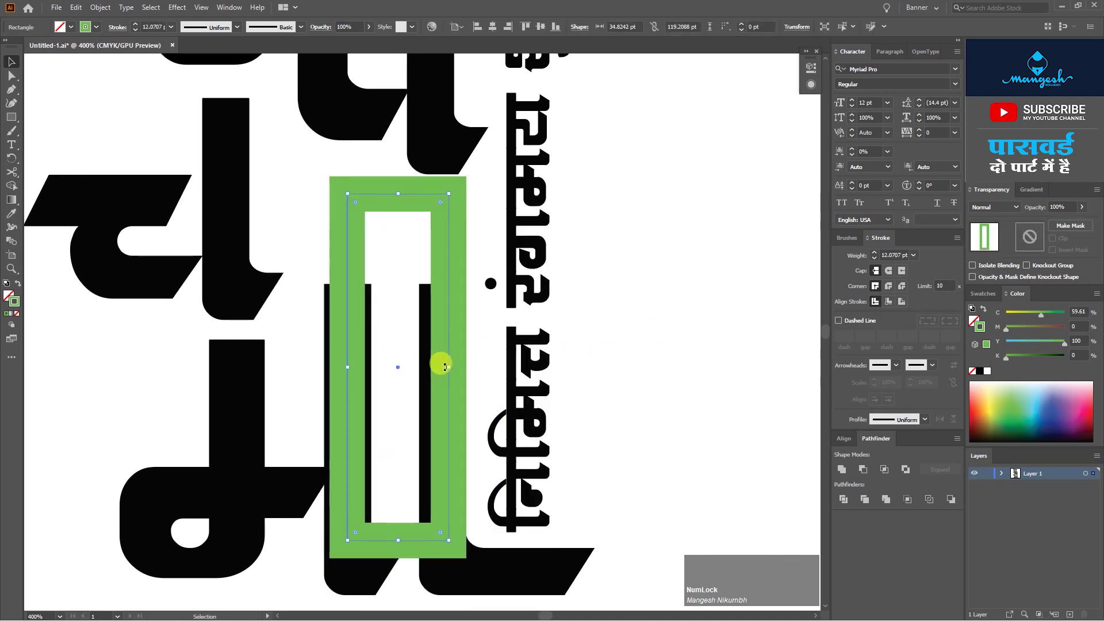
pyautogui.click(877, 256)
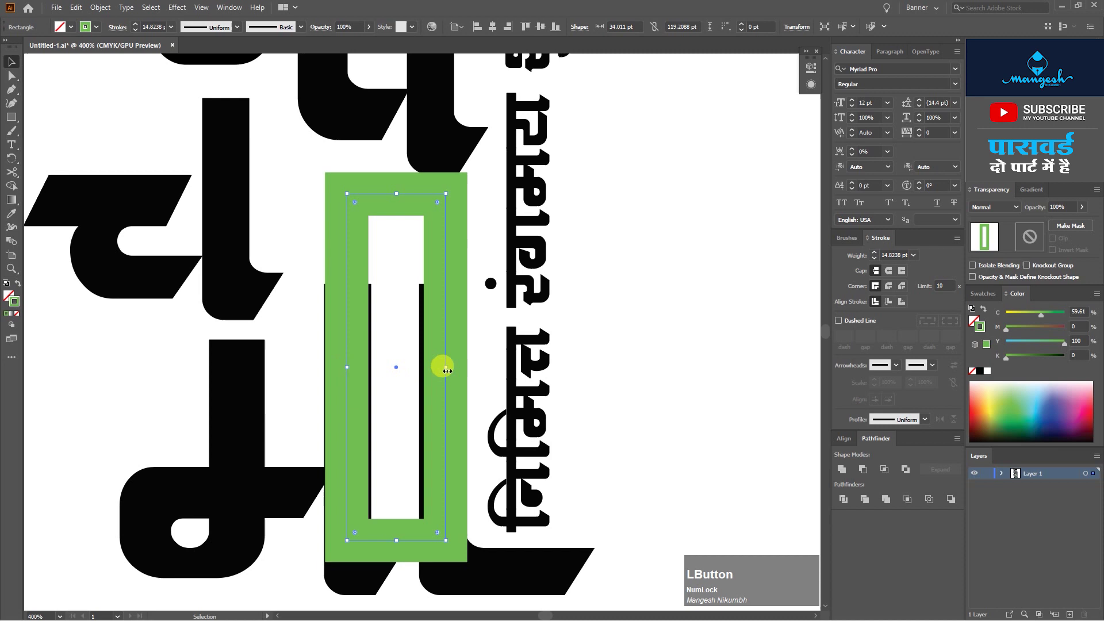
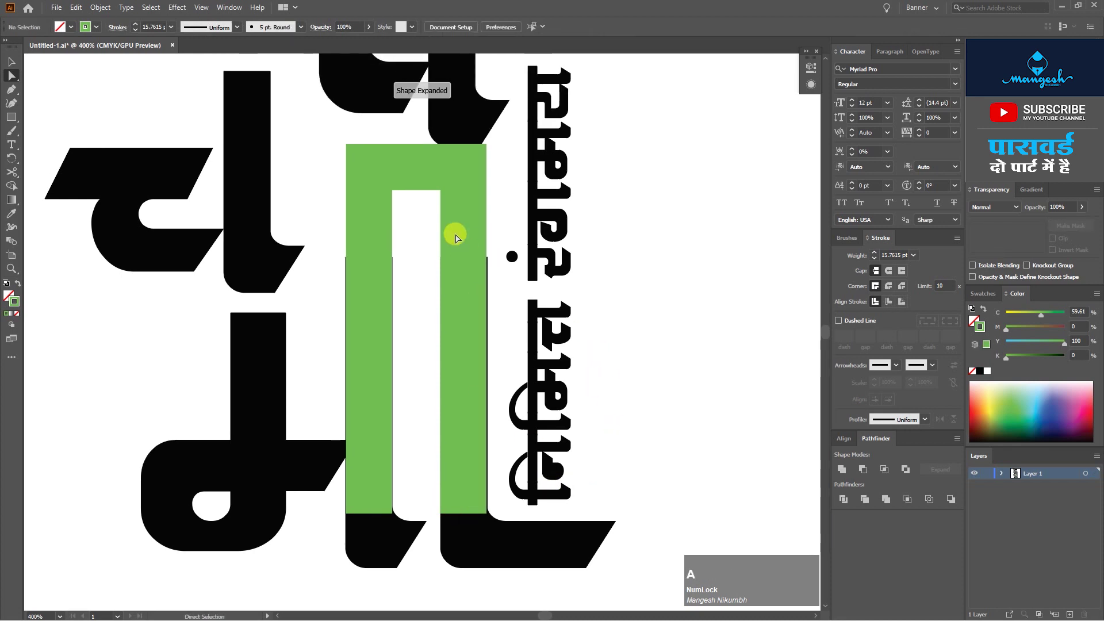
# Round the frame's top corners into an arch with the live-corner widget.
pyautogui.click(436, 172)
pyautogui.press('v')
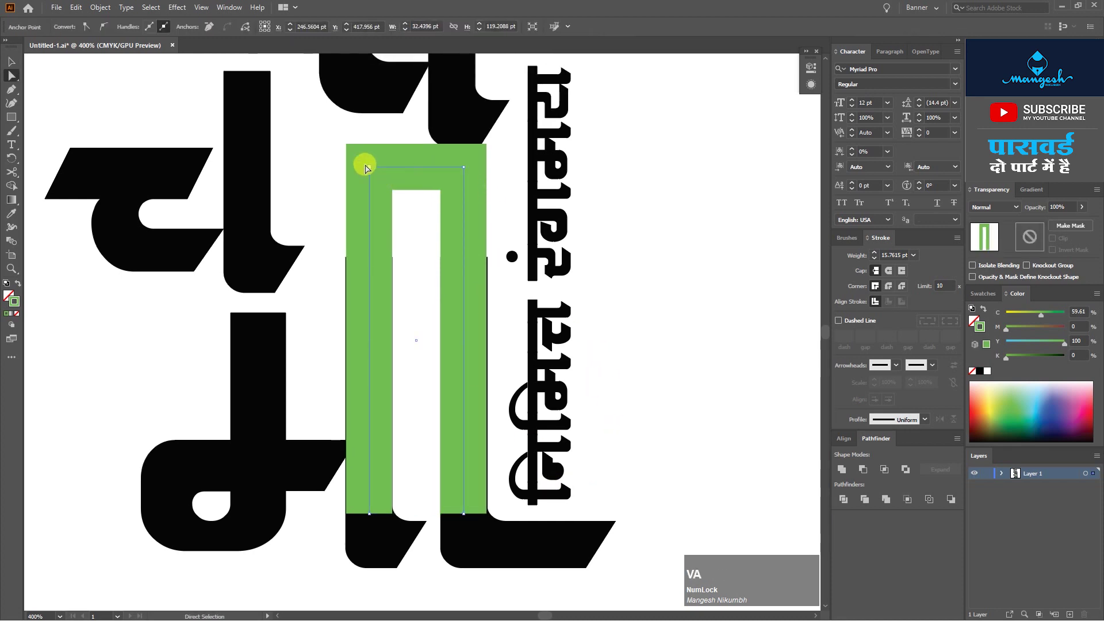
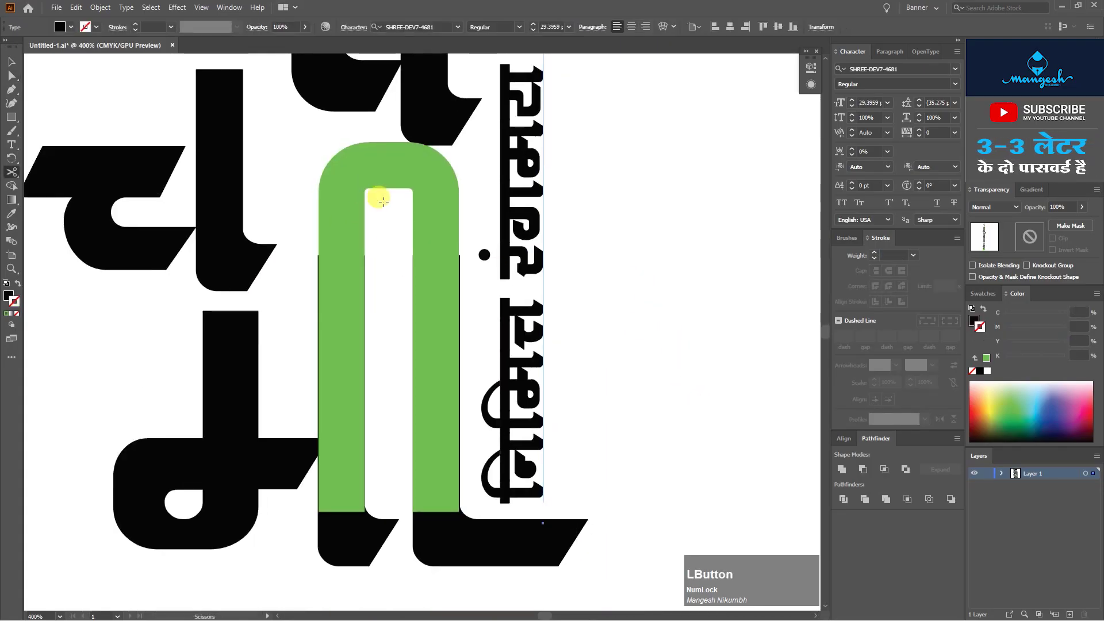
pyautogui.press('v')
pyautogui.click(384, 214)
pyautogui.press('a')
pyautogui.click(352, 512)
pyautogui.press('c')
pyautogui.click(345, 186)
pyautogui.press('v')
# Recolour the arch black like the lettering and adjust its outline thickness.
pyautogui.click(379, 217)
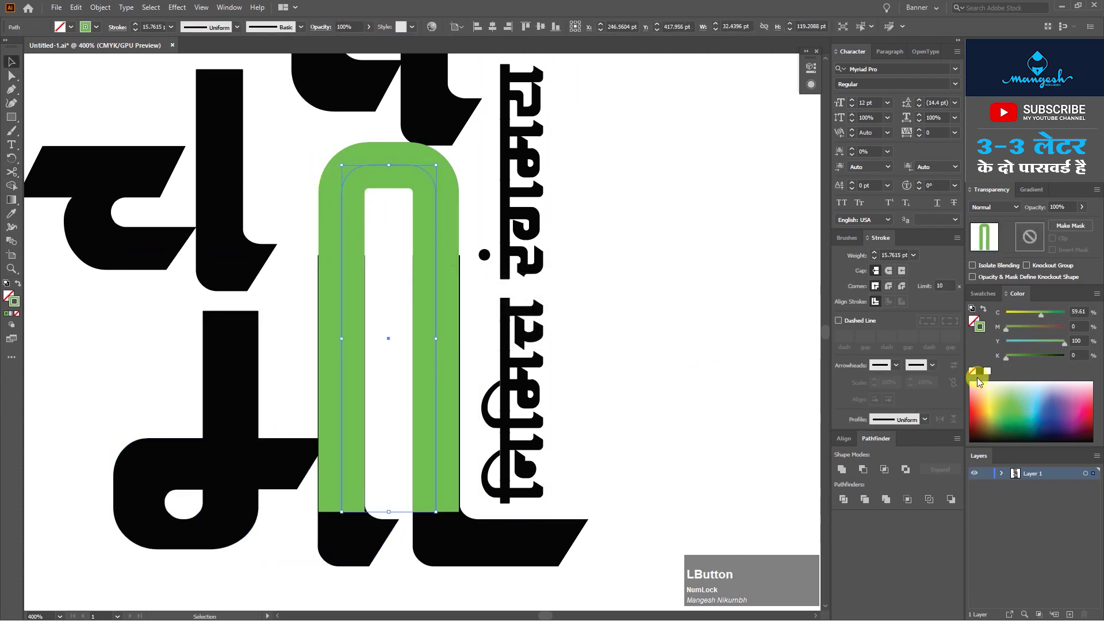
pyautogui.press('a')
pyautogui.click(440, 515)
pyautogui.click(345, 515)
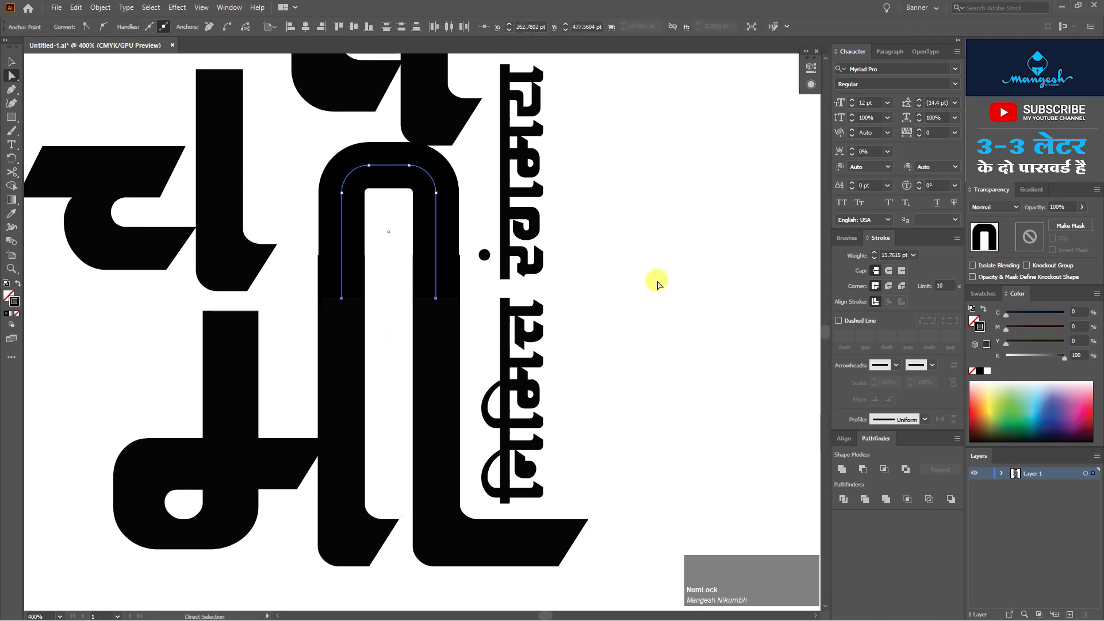
pyautogui.click(901, 254)
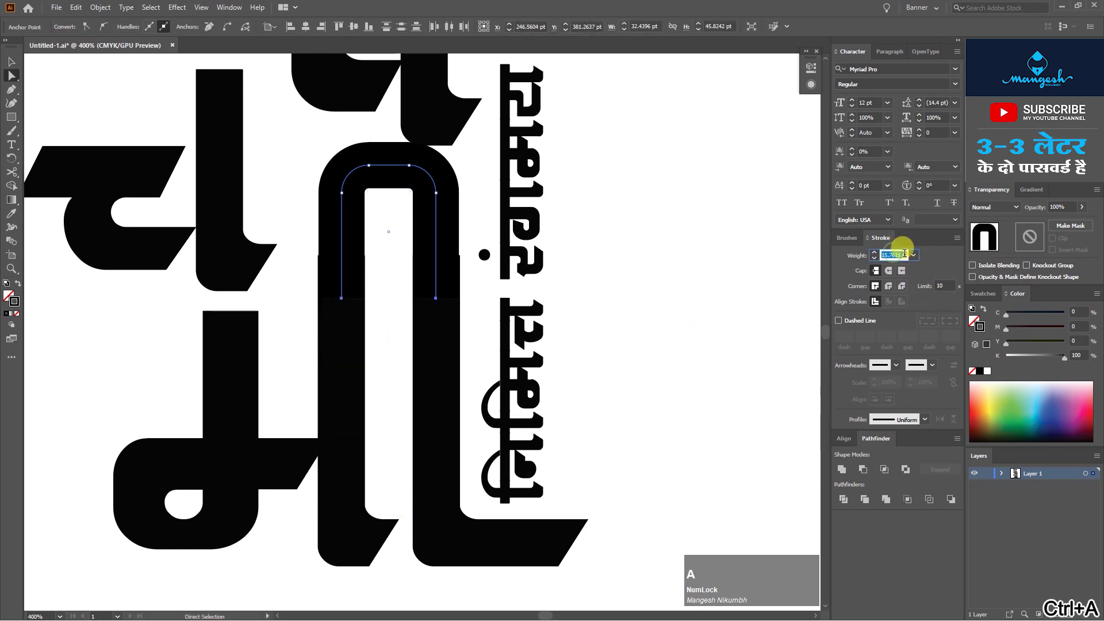
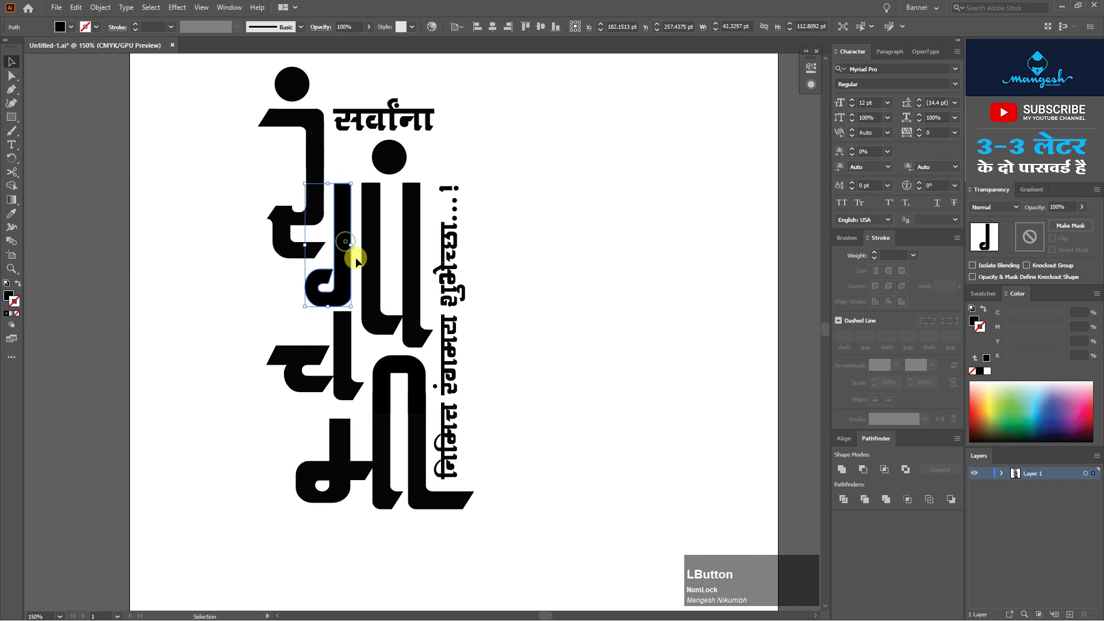
# Nudge the last letter pieces and strokes into final alignment.
pyautogui.press('Right')
pyautogui.click(518, 285)
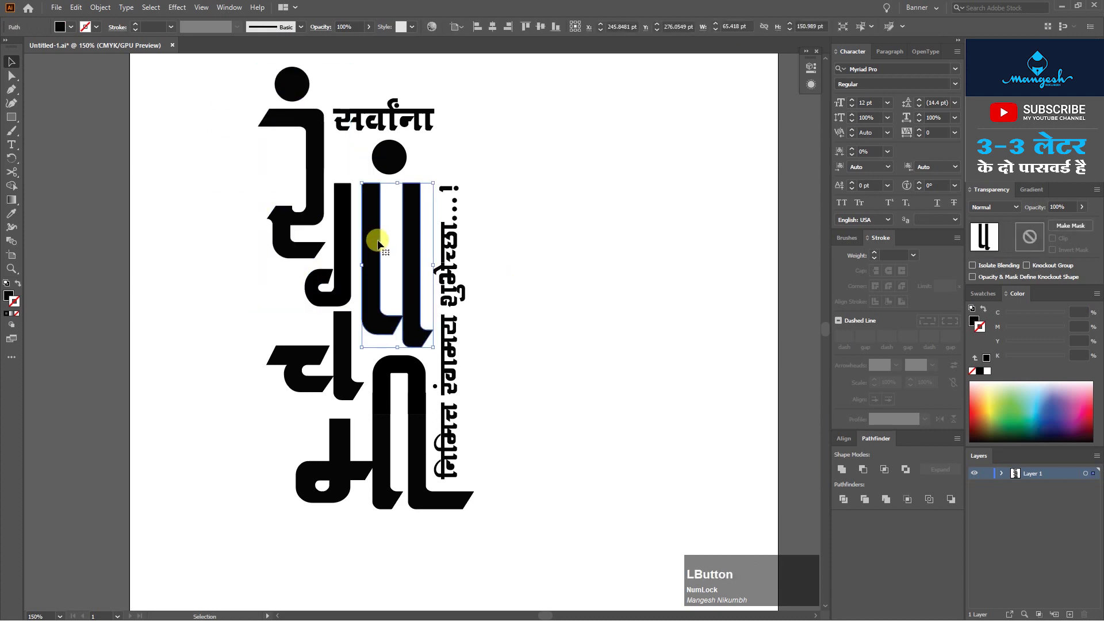
pyautogui.press('Right')
pyautogui.click(395, 166)
pyautogui.press('Right')
pyautogui.click(515, 184)
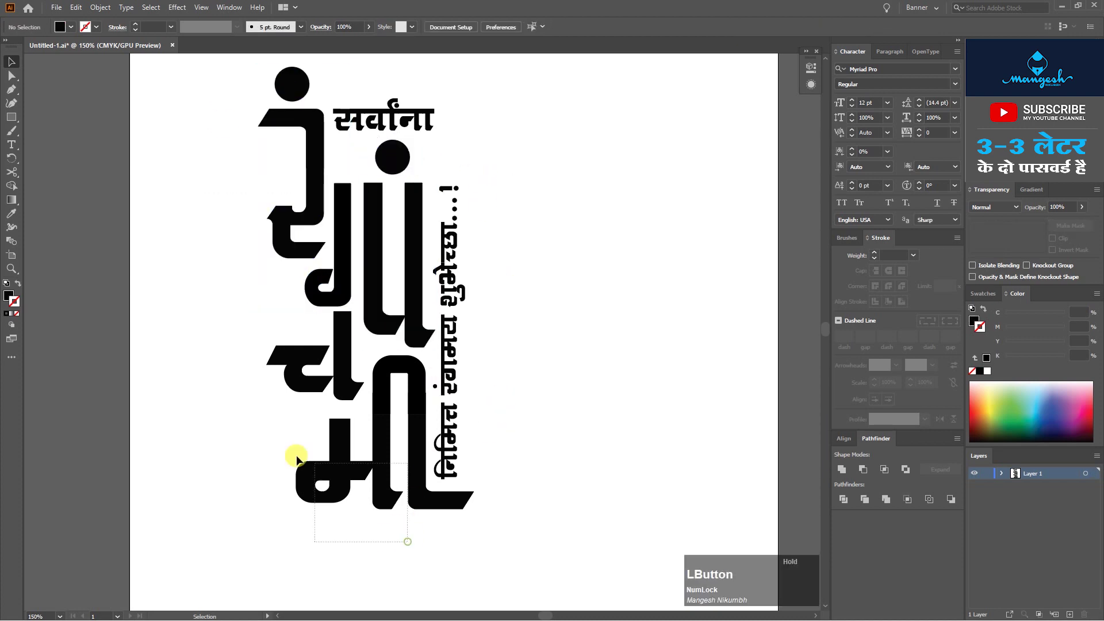
pyautogui.press('Right')
pyautogui.click(542, 450)
pyautogui.press('Down')
pyautogui.click(513, 405)
# Select and copy the whole lettering artwork, then switch to the poster in Photoshop.
pyautogui.press('ctrl+-')
pyautogui.click(558, 419)
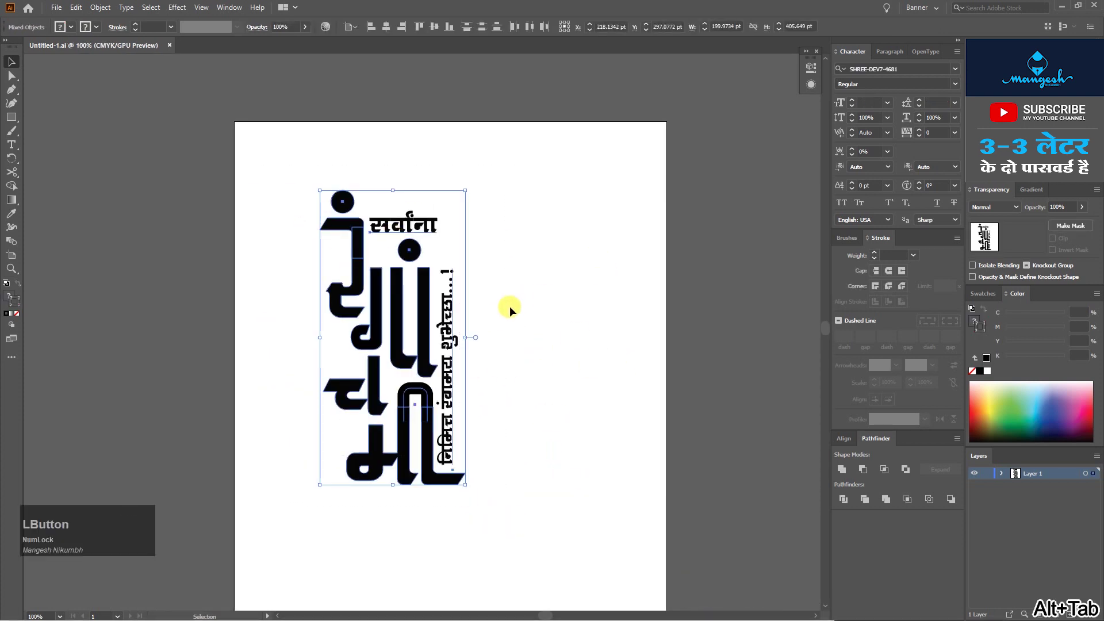
pyautogui.click(86, 9)
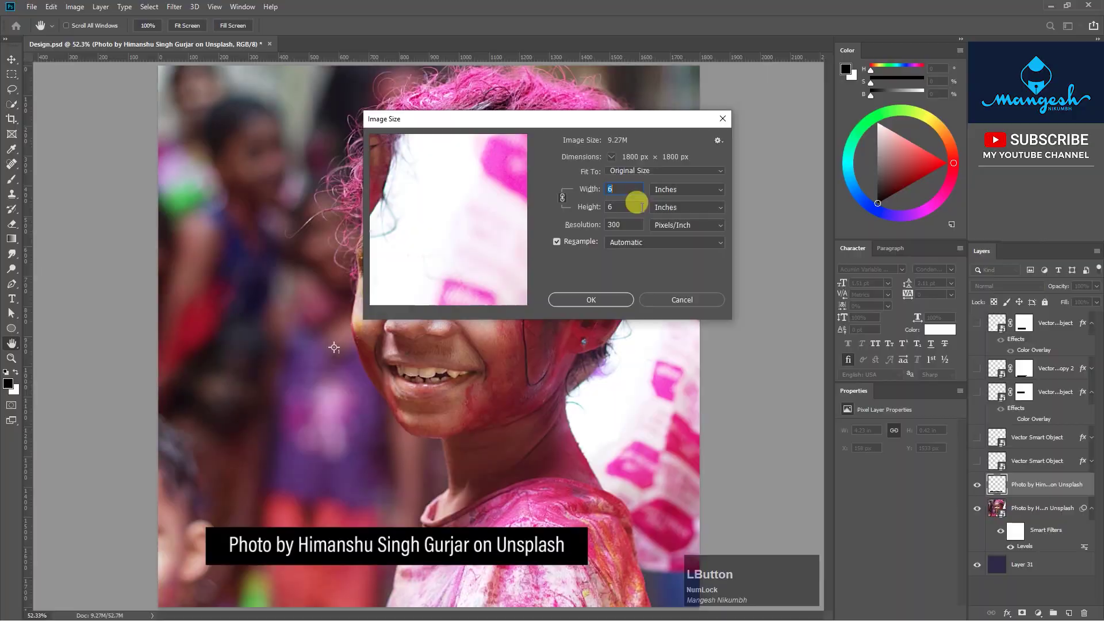
# Check Image Size shows 1800 × 1800 px at 300 ppi and cancel without changes.
pyautogui.press('F10')
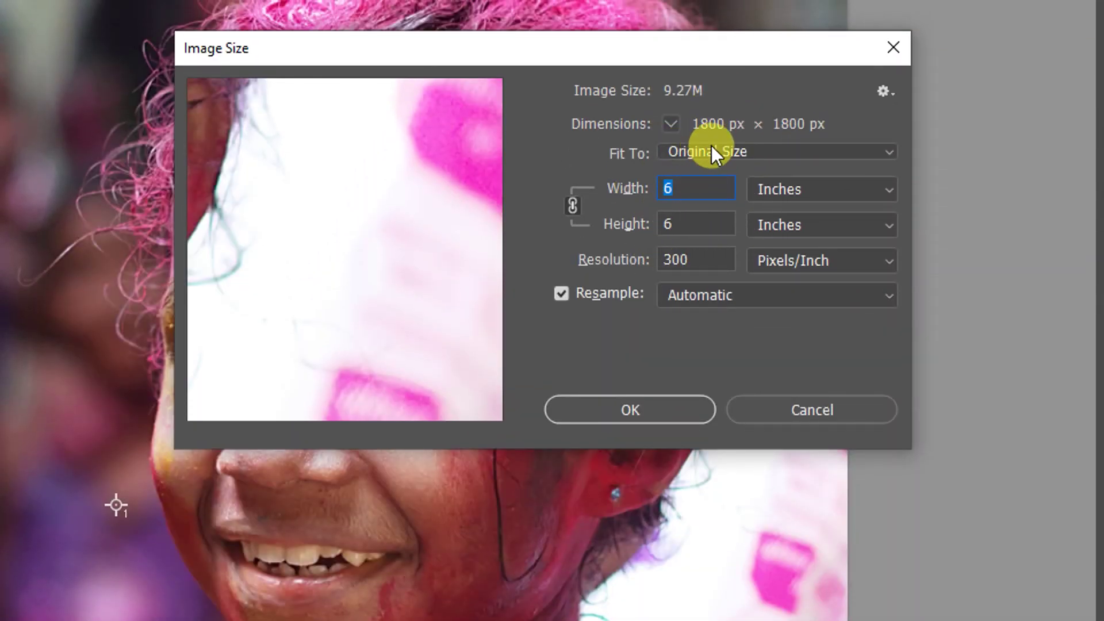
pyautogui.press('F9')
pyautogui.click(609, 304)
pyautogui.press('space')
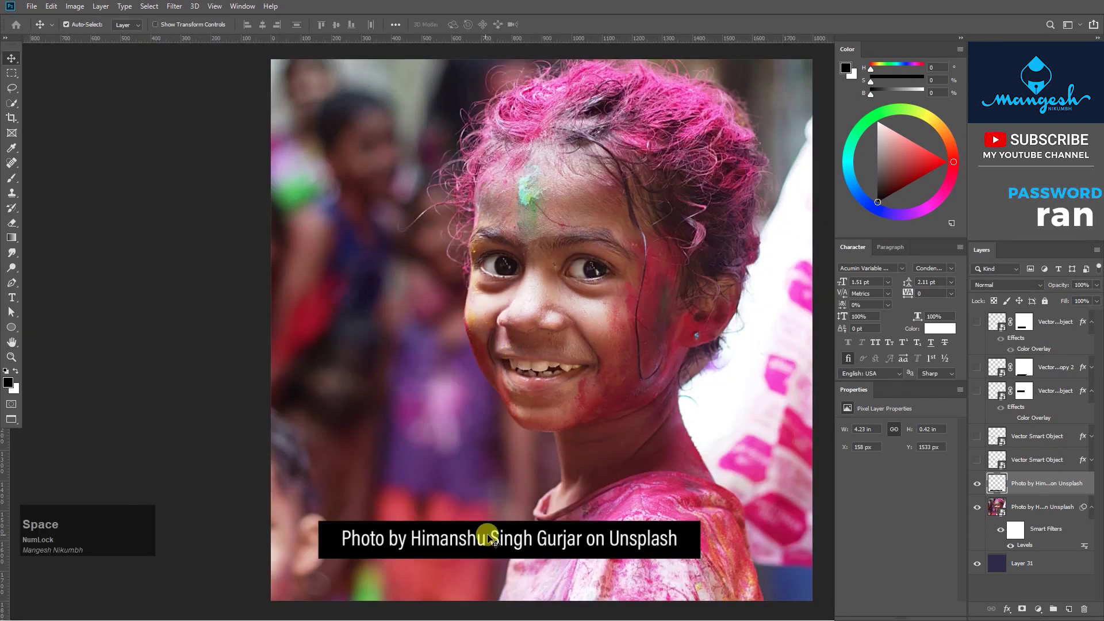
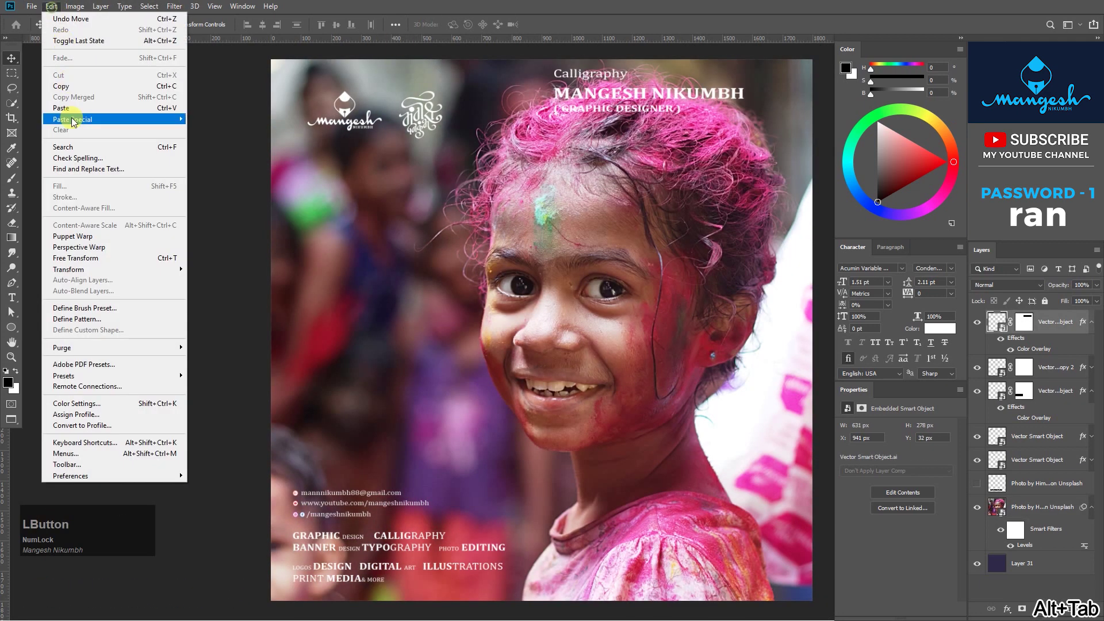
# Paste the lettering in place as a Smart Object, white, along the photo's left side.
pyautogui.click(73, 114)
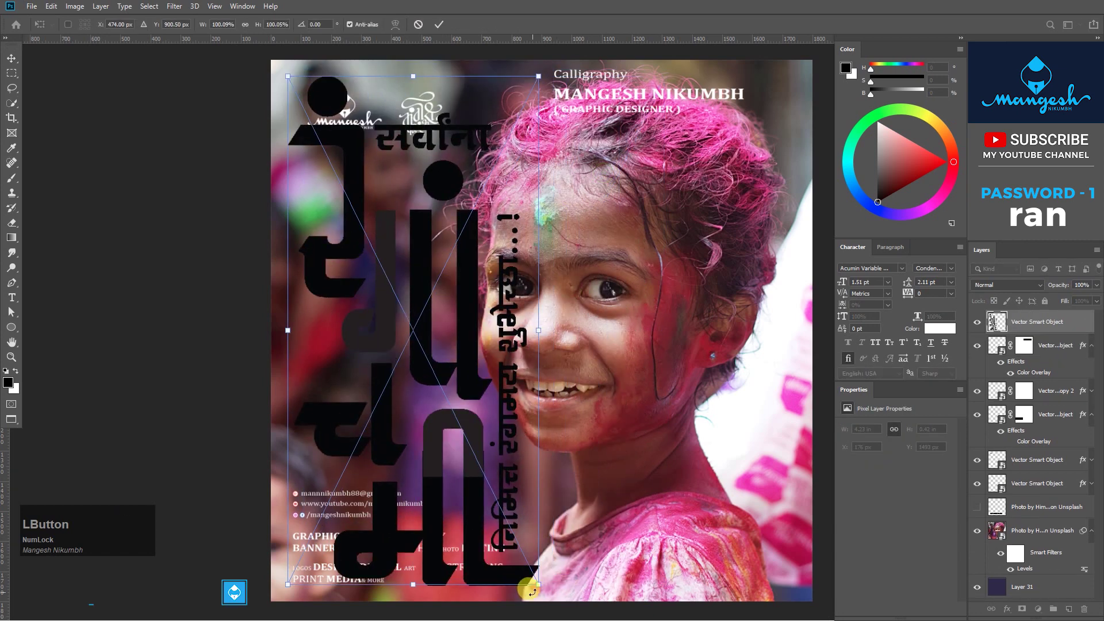
pyautogui.click(406, 384)
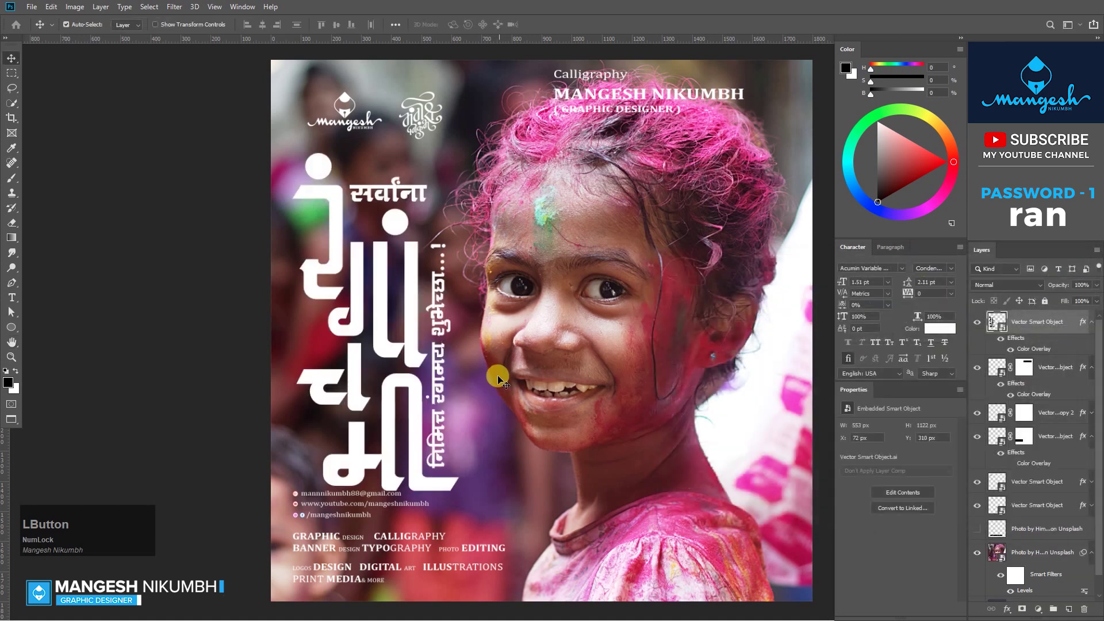
pyautogui.press('-')
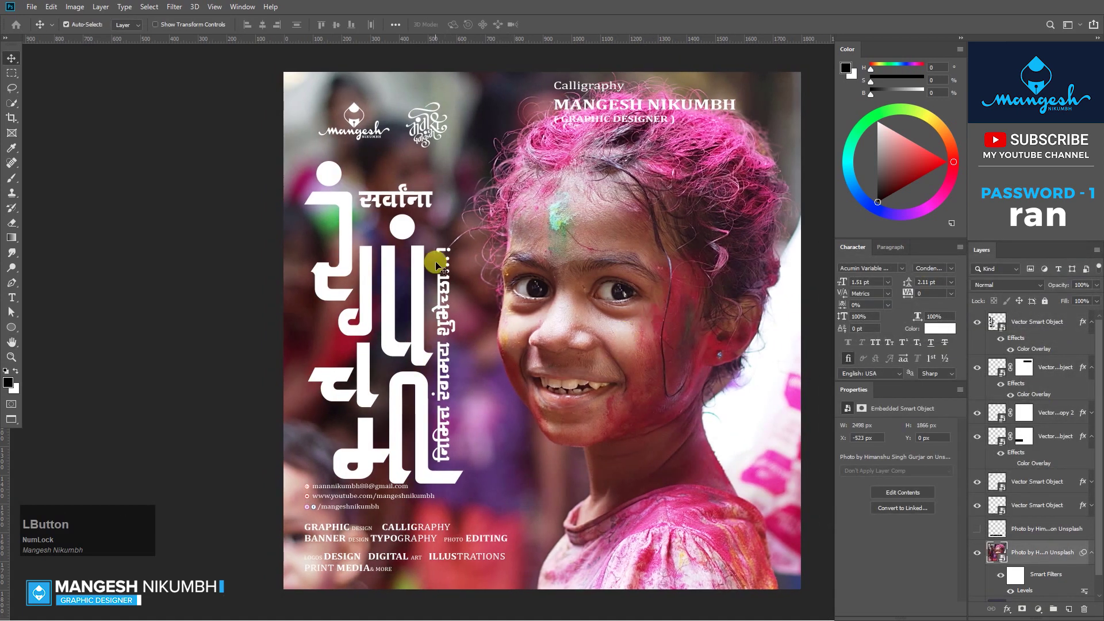
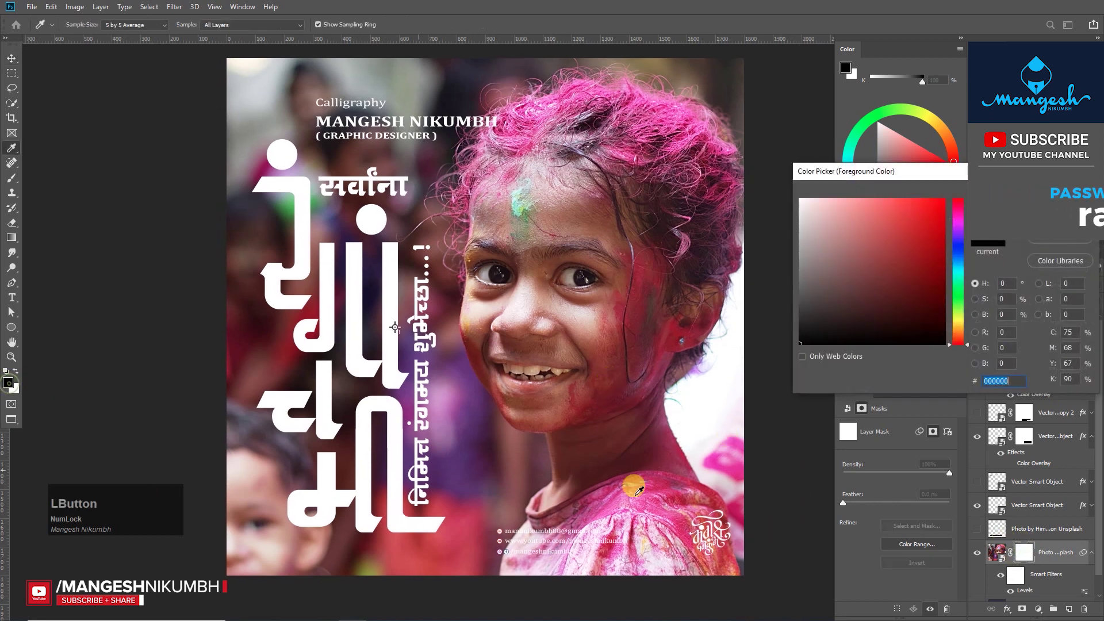
# Fill the photo's mask with black and choose a large soft brush to reveal the girl.
pyautogui.press('KP_Enter')
pyautogui.press('BackSpace')
pyautogui.click(1033, 554)
pyautogui.press('b')
pyautogui.rightClick(566, 319)
pyautogui.click(583, 371)
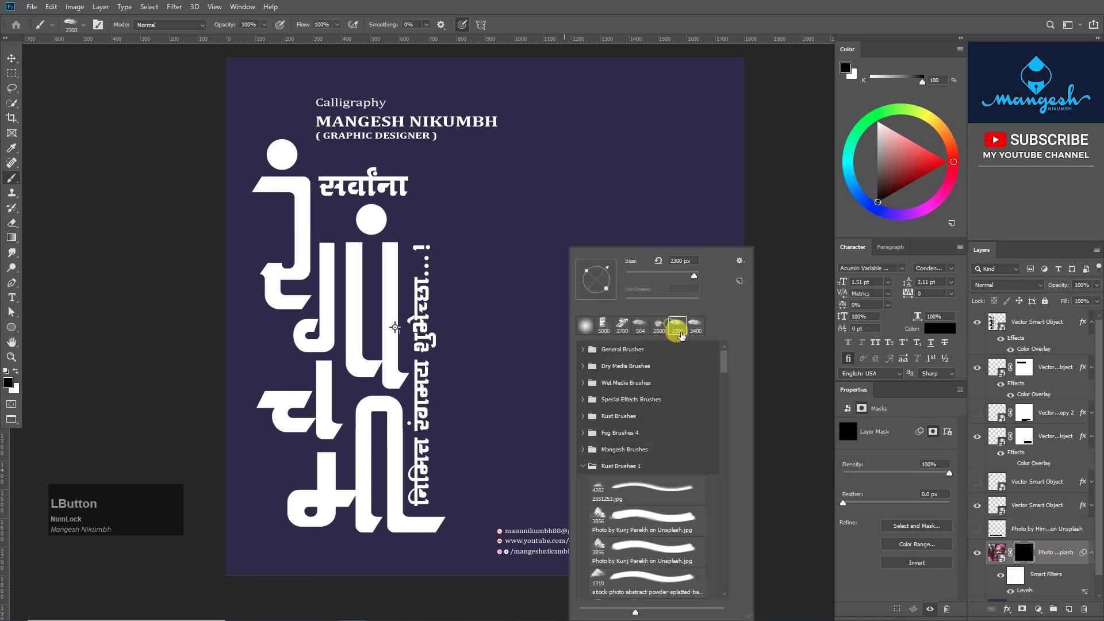
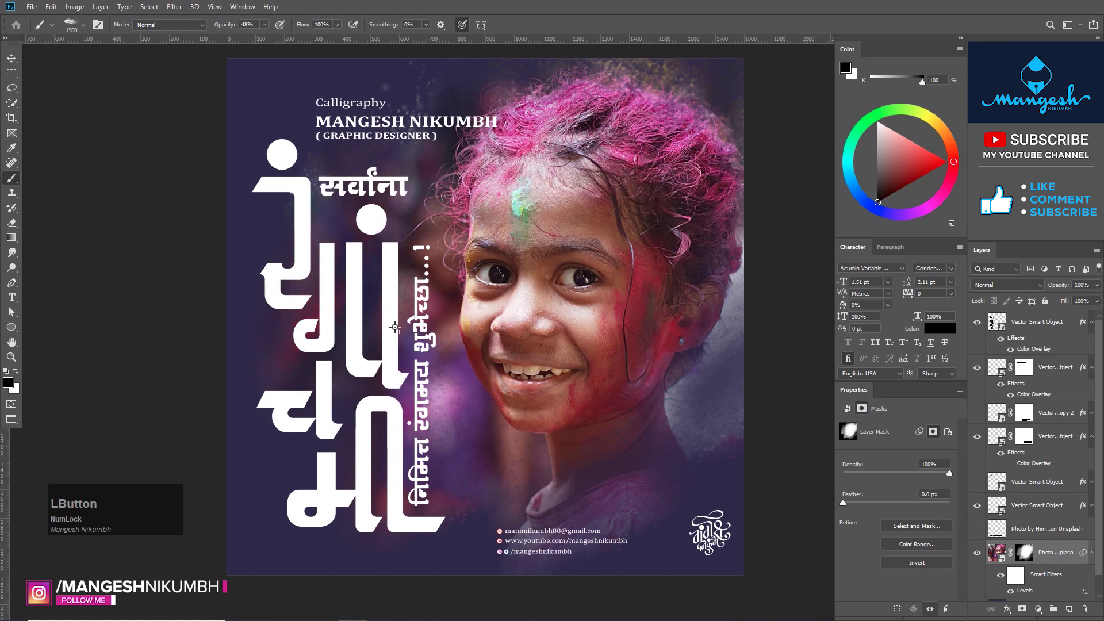
# Nudge the lettering smart object to the right with the Move tool.
pyautogui.press('v')
pyautogui.click(18, 63)
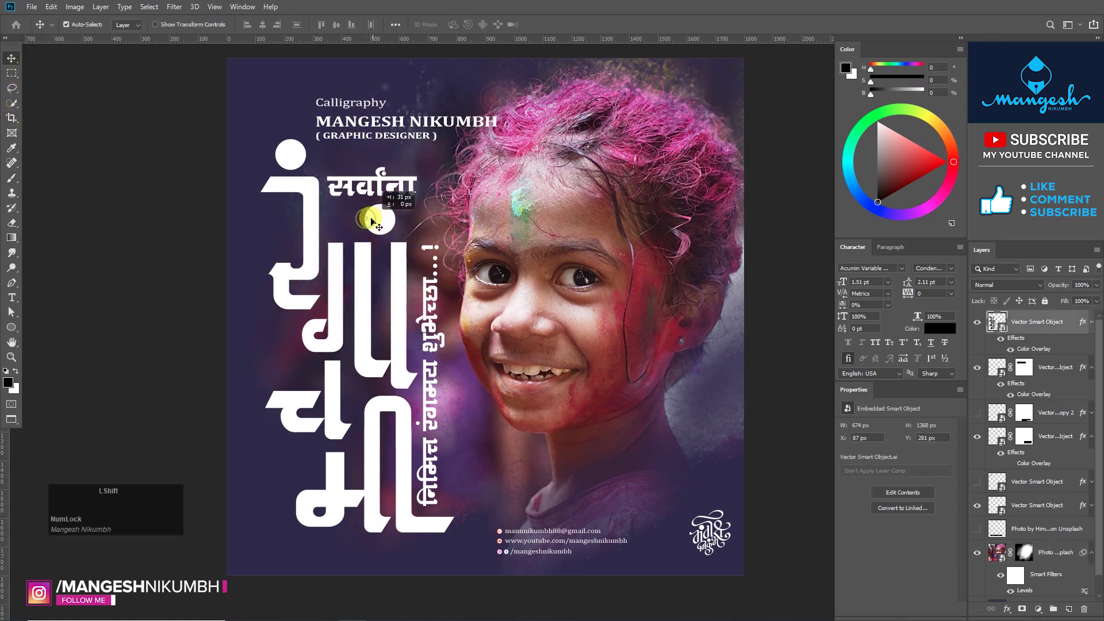
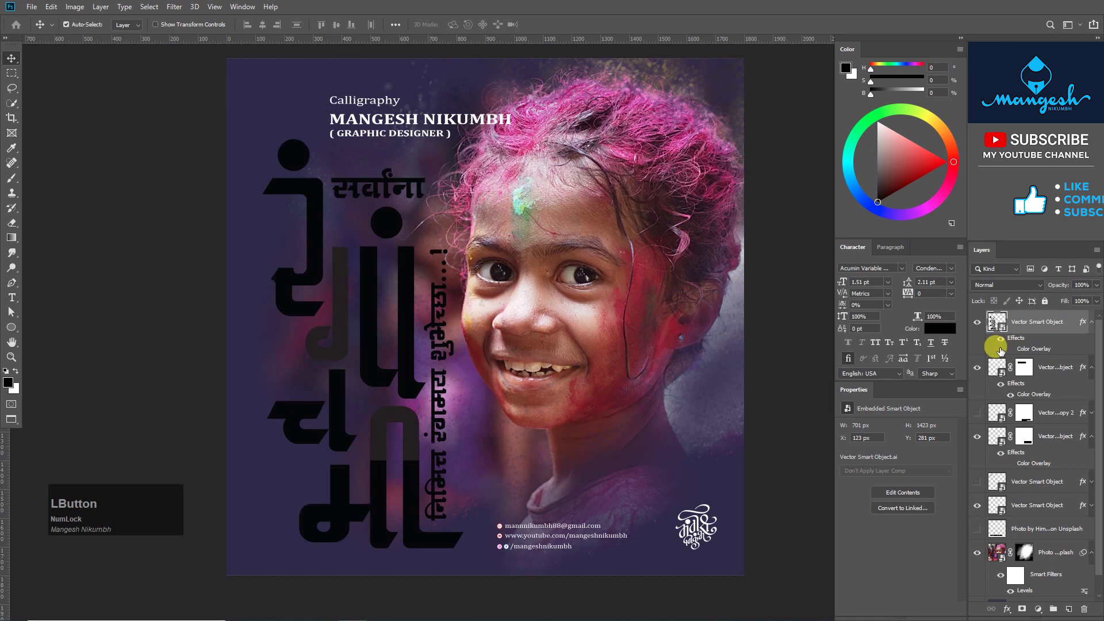
pyautogui.scroll(3)
# Clip Layer 32 to the lettering and brush warm yellow, orange, red and white inside the letters.
pyautogui.rightClick(1059, 327)
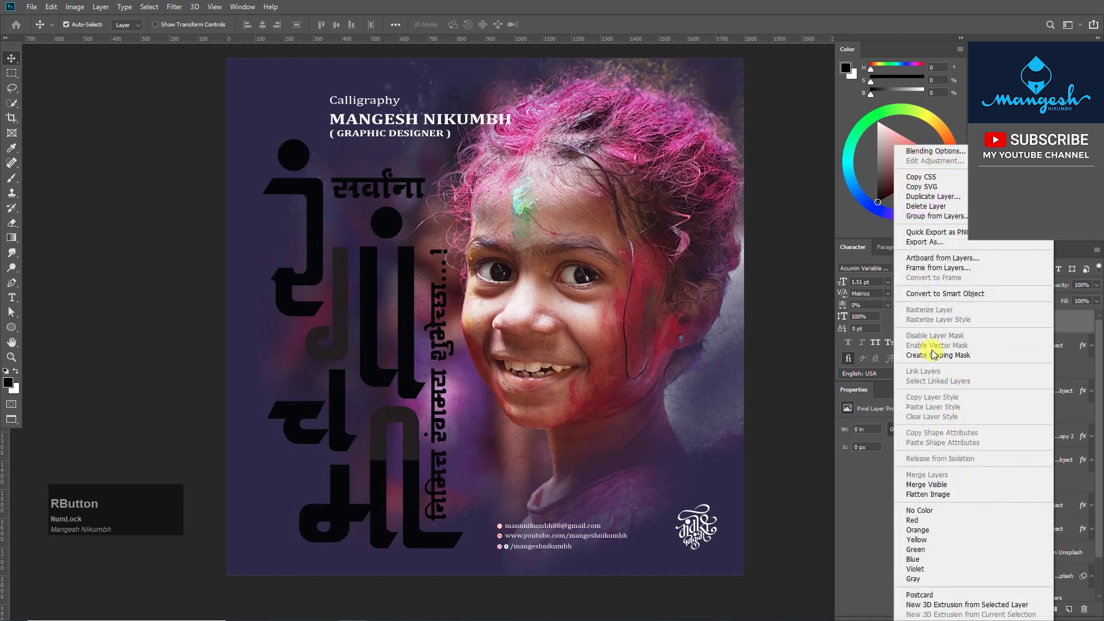
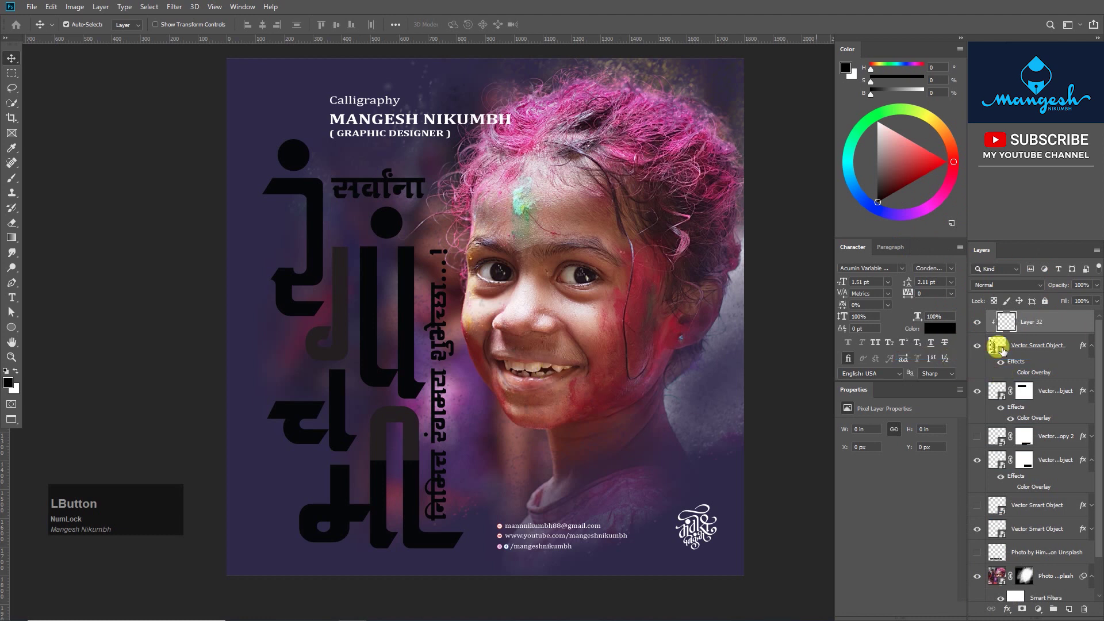
pyautogui.press('b')
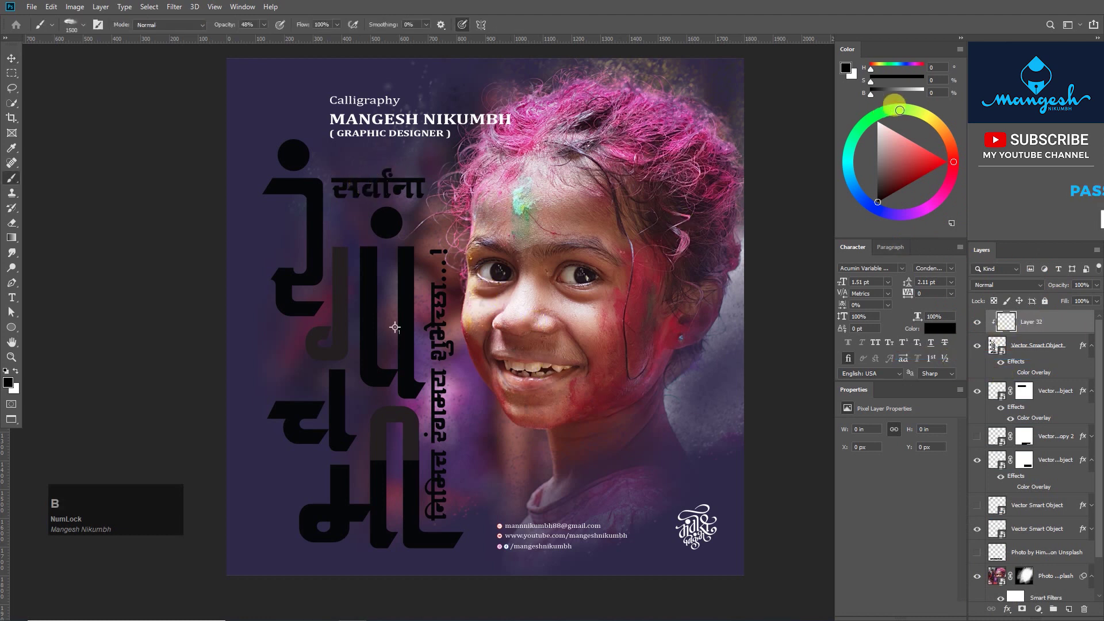
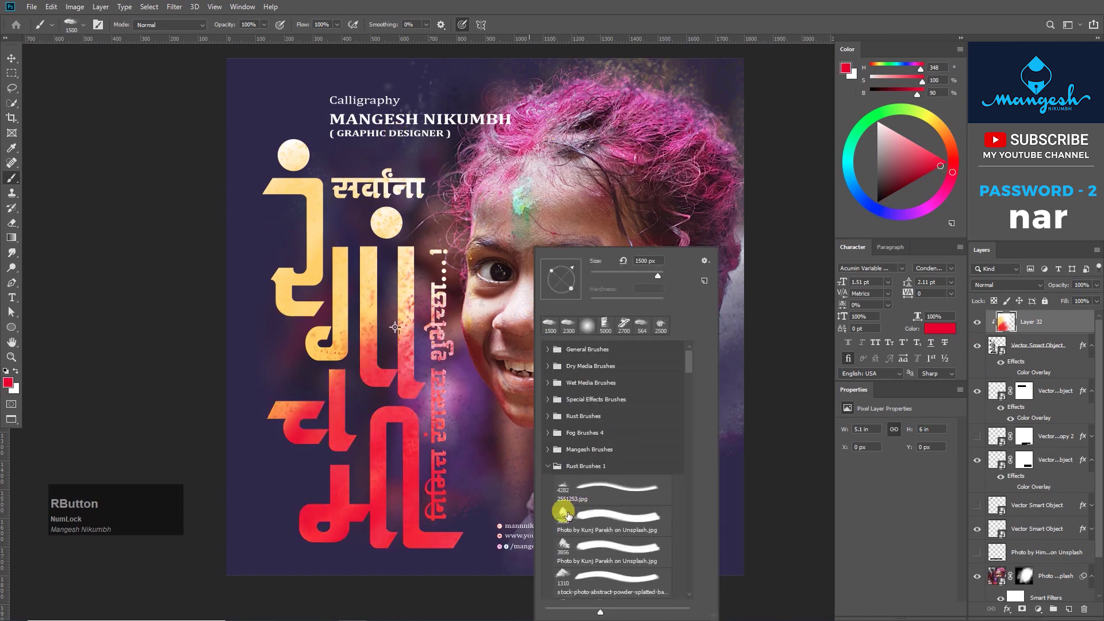
pyautogui.click(567, 573)
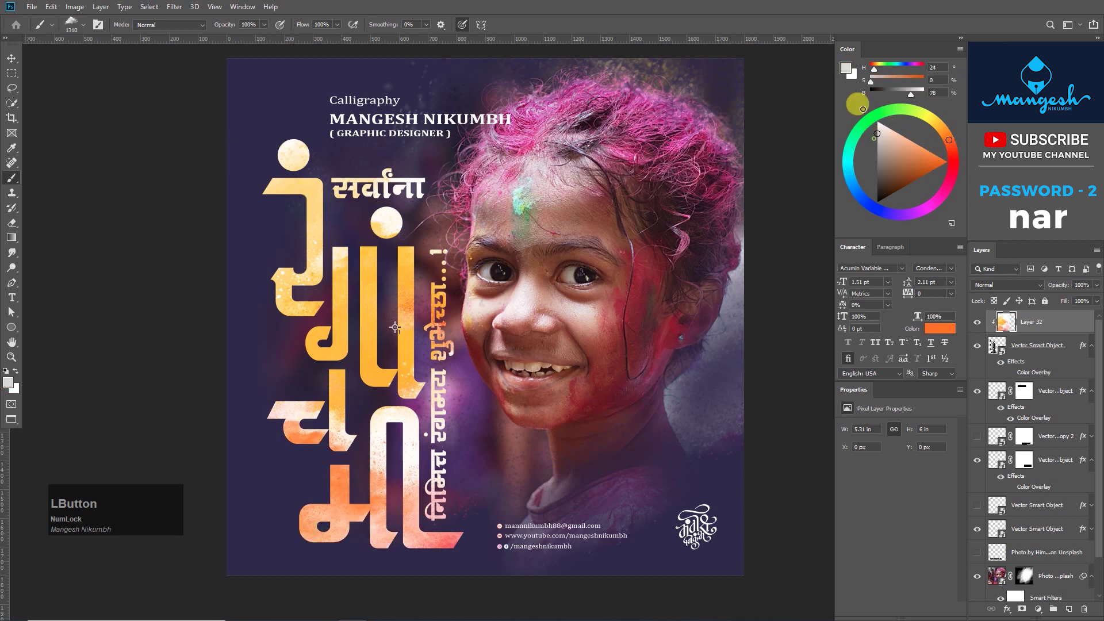
pyautogui.press('v')
pyautogui.click(981, 323)
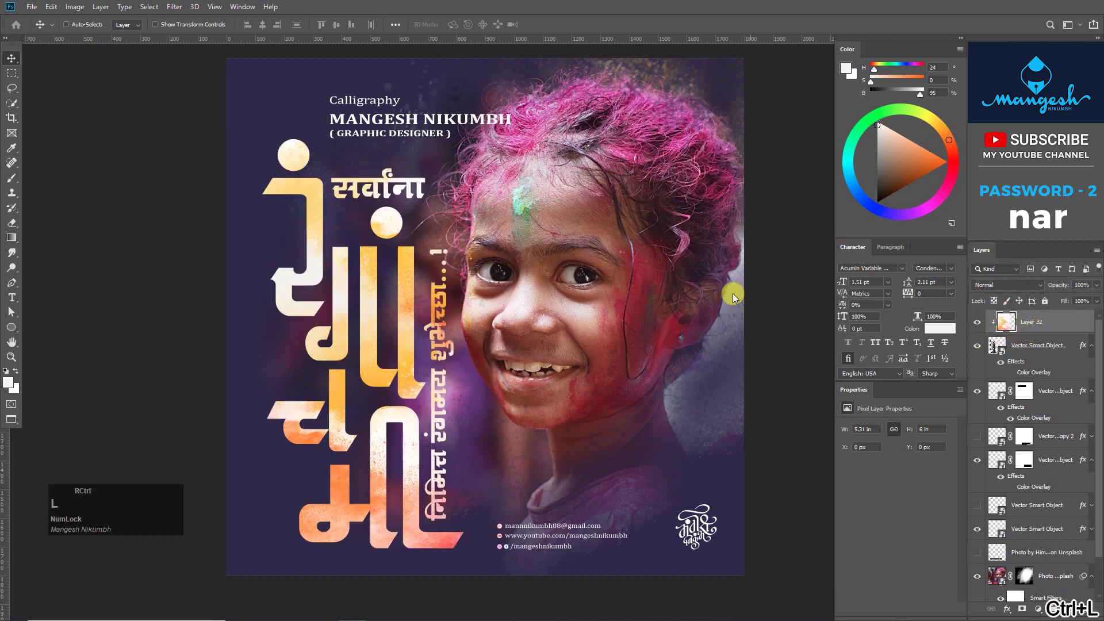
# Darken the paint layer's midtones with Levels and enable Bevel & Emboss on the lettering.
pyautogui.click(779, 351)
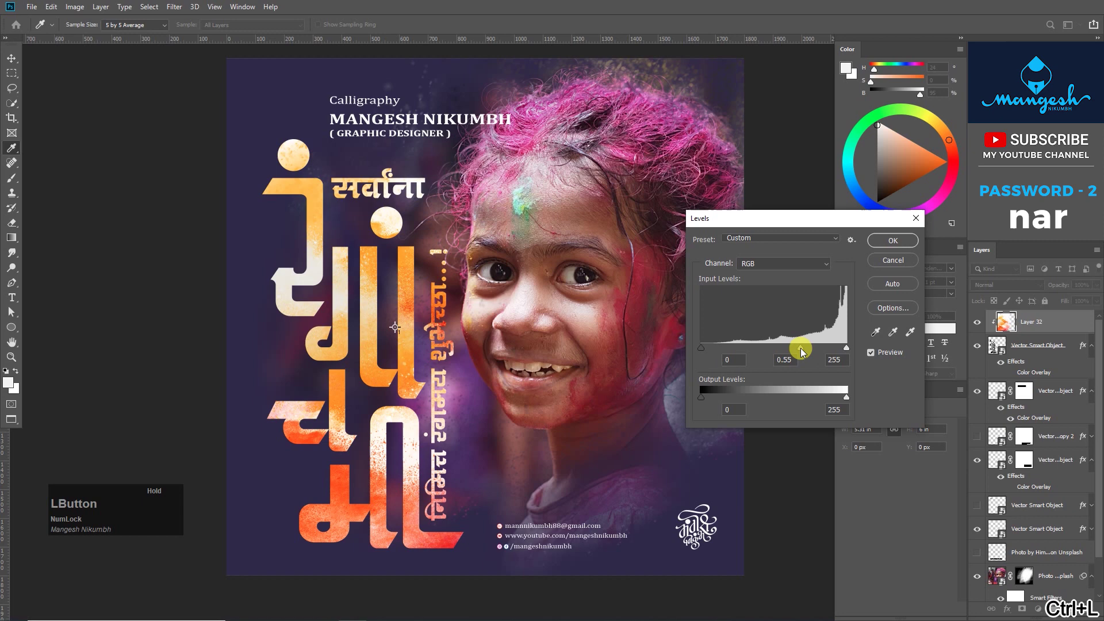
pyautogui.press('Return')
pyautogui.click(1064, 361)
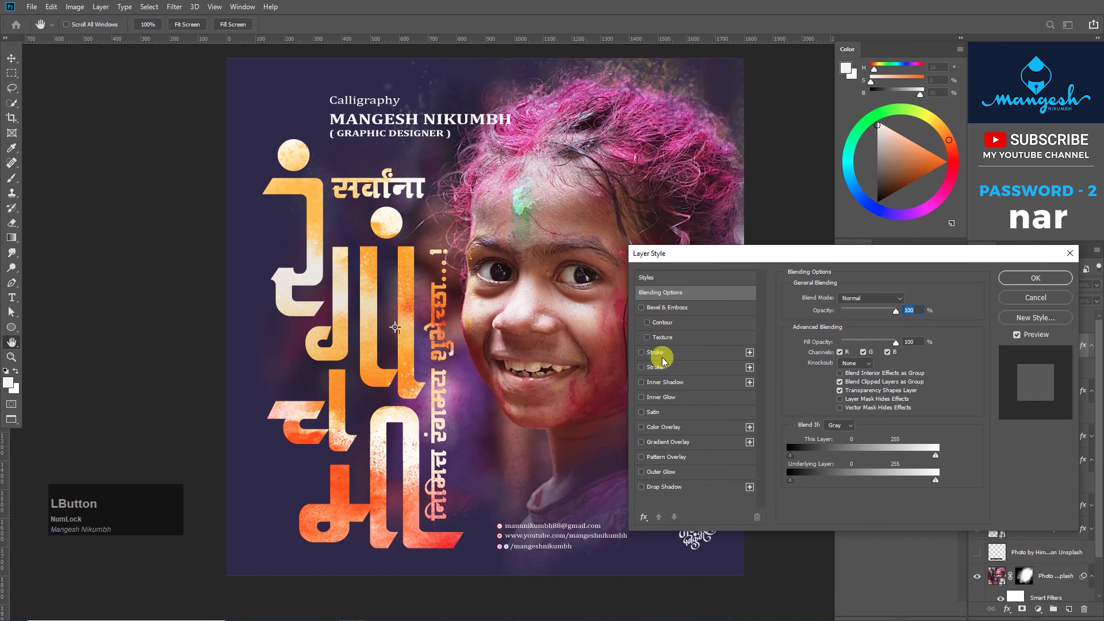
pyautogui.click(658, 310)
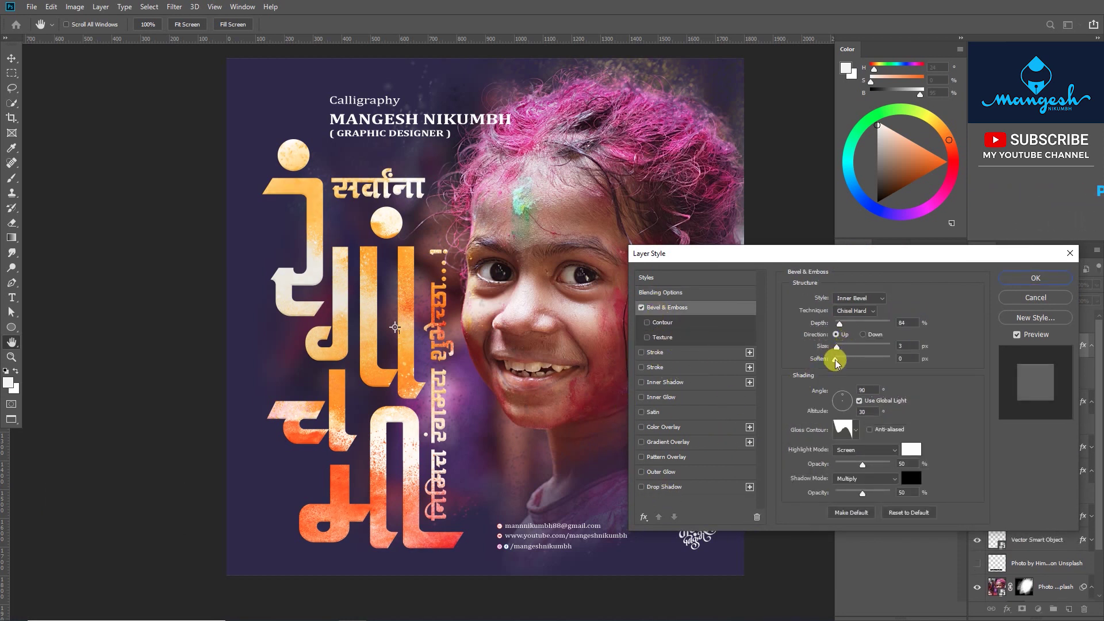
# Give the bevel a dark red shadow colour and turn on a Drop Shadow, choosing its colour.
pyautogui.click(841, 351)
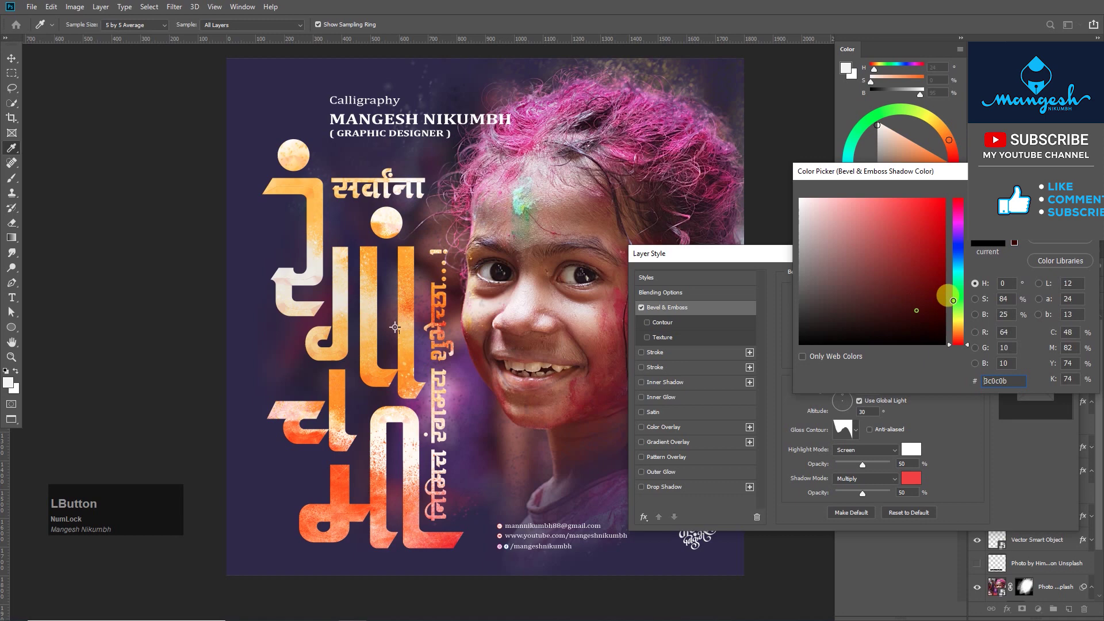
pyautogui.press('Return')
pyautogui.click(871, 496)
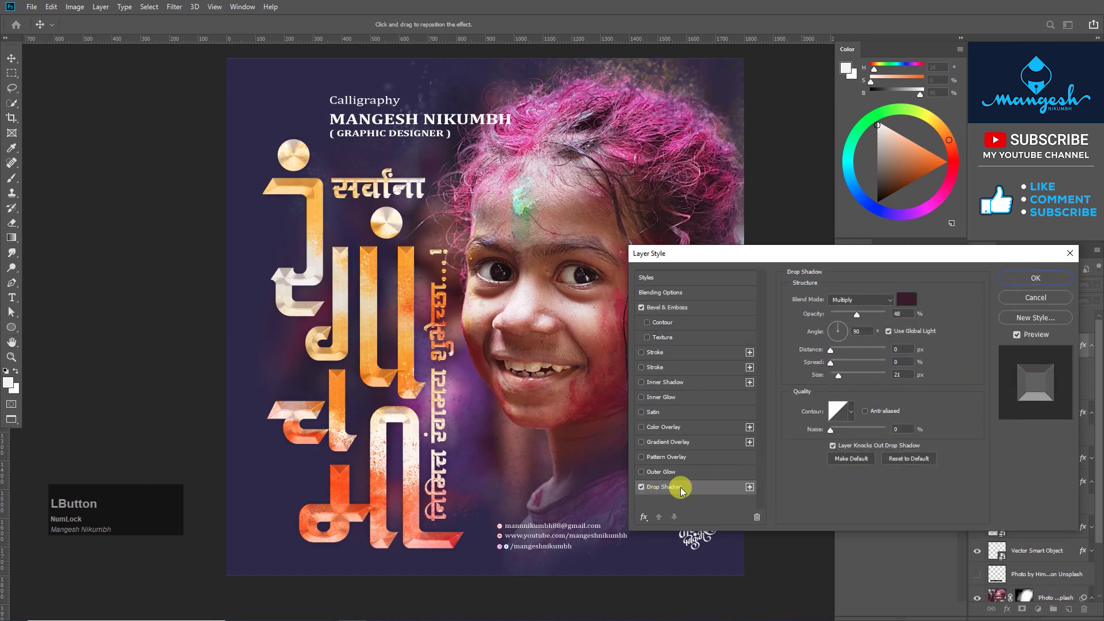
pyautogui.click(803, 356)
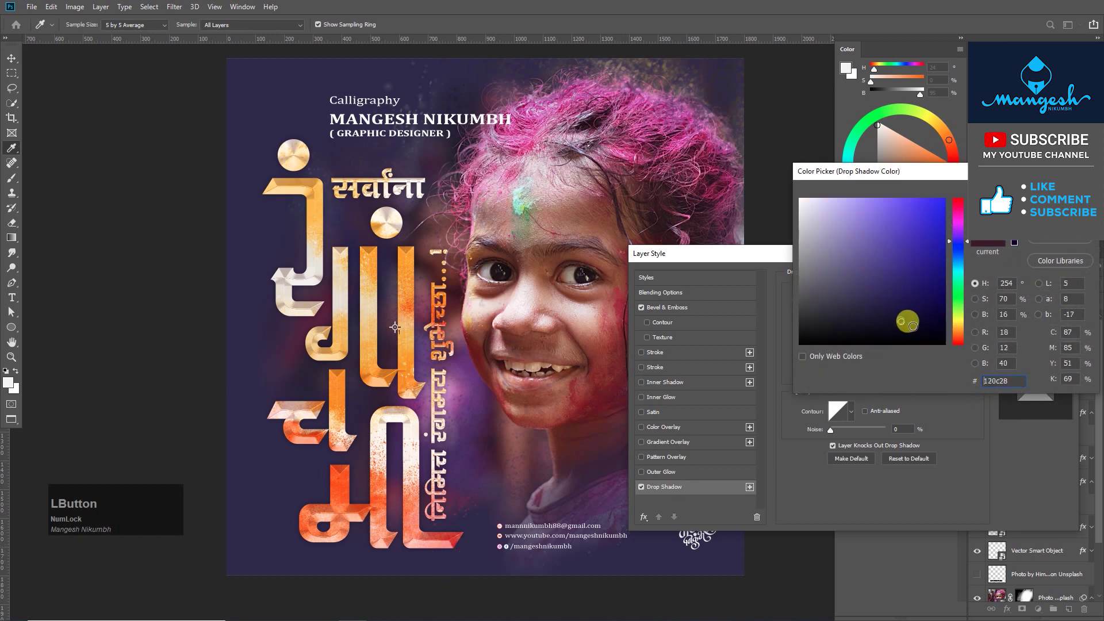
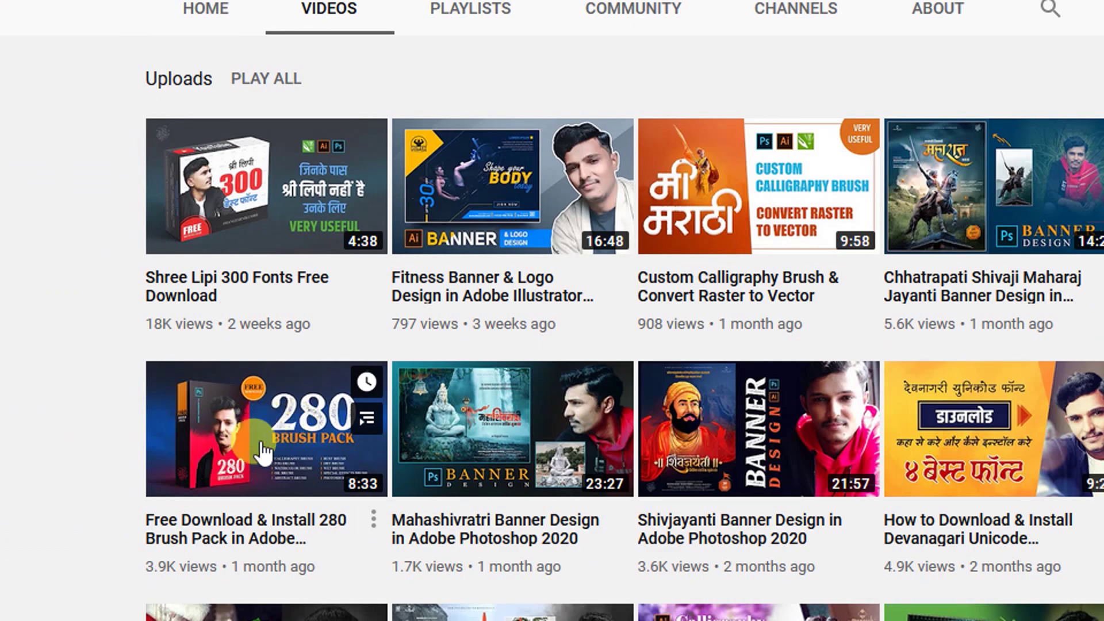
# Enlarge the brush and paint pink colour around the lettering.
pyautogui.press('F9')
pyautogui.scroll(-3)
pyautogui.press(']')
pyautogui.write('lab')
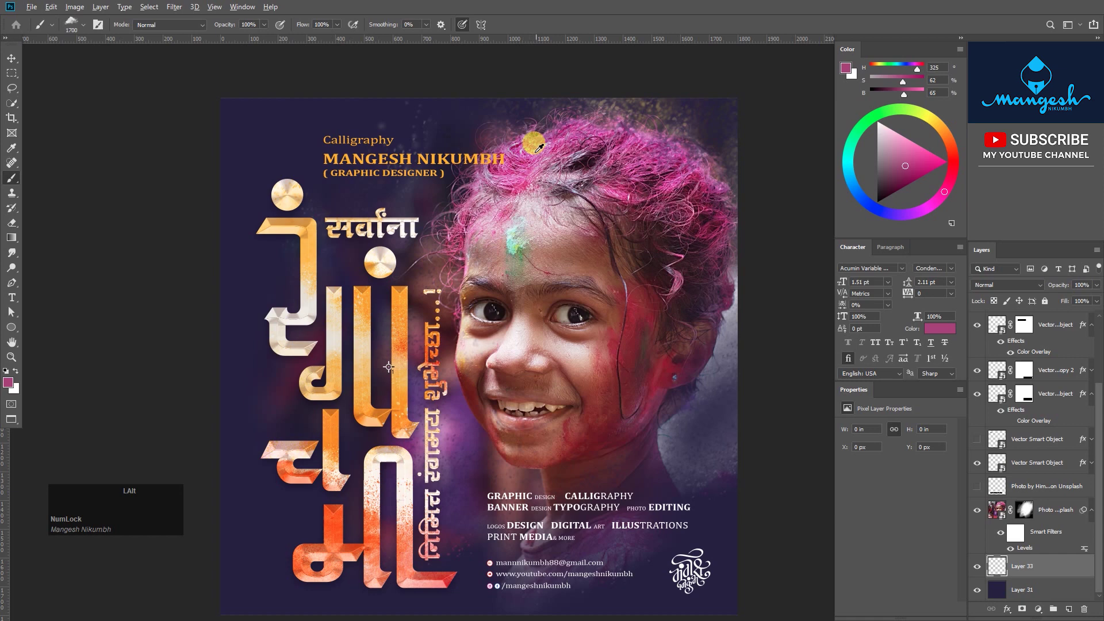
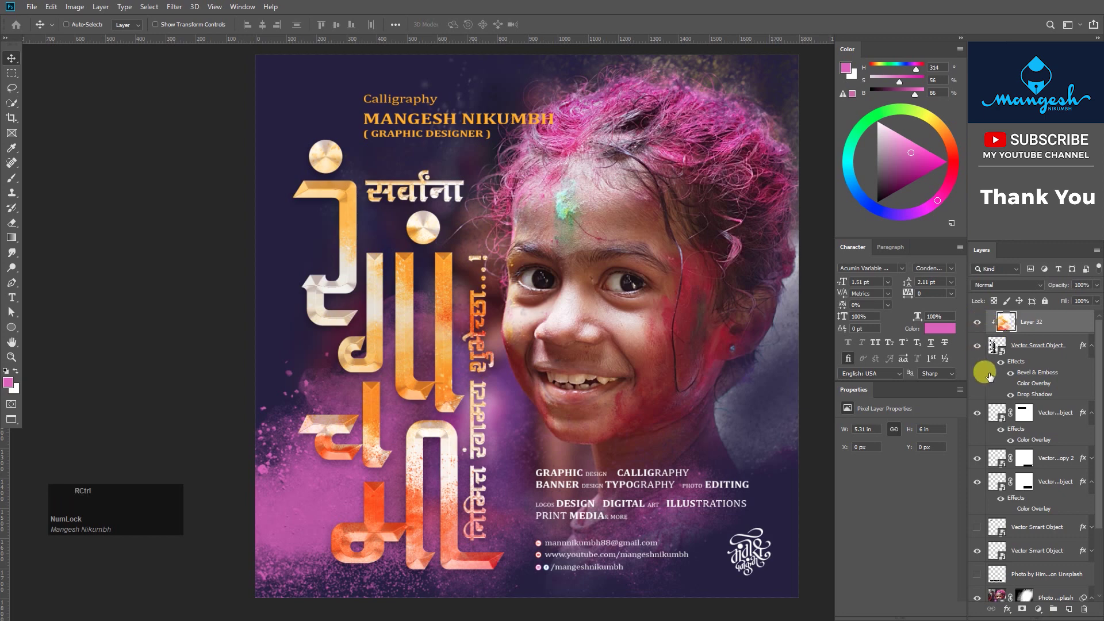
# Brighten Layer 32 with Levels (1.58, 192) and add a 5 px black outside Stroke to the lettering.
pyautogui.click(775, 349)
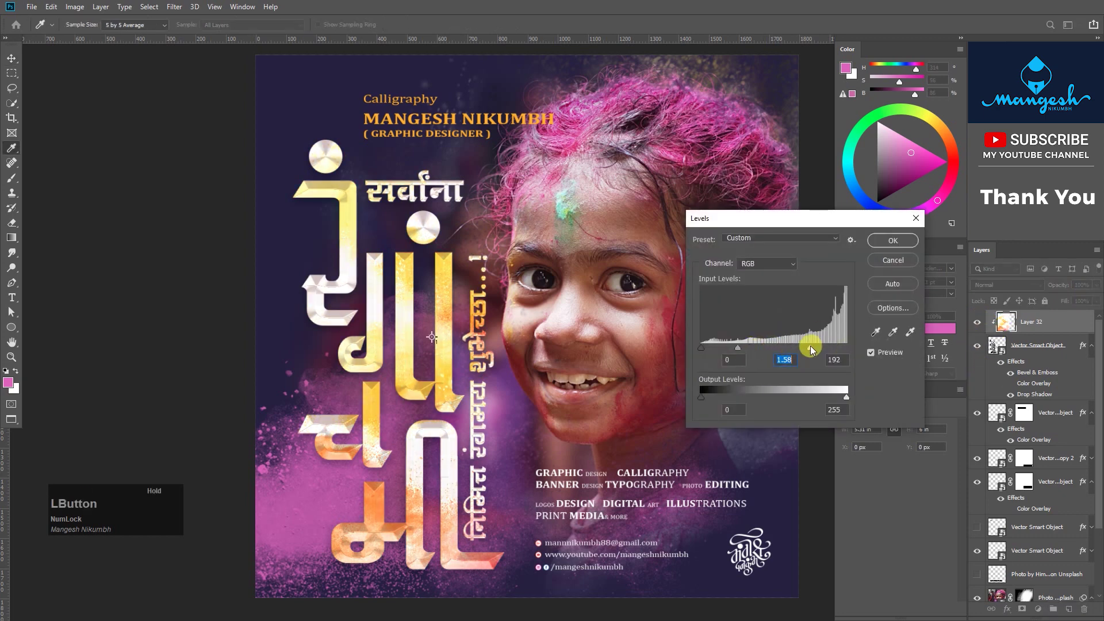
pyautogui.press('Return')
pyautogui.click(1061, 359)
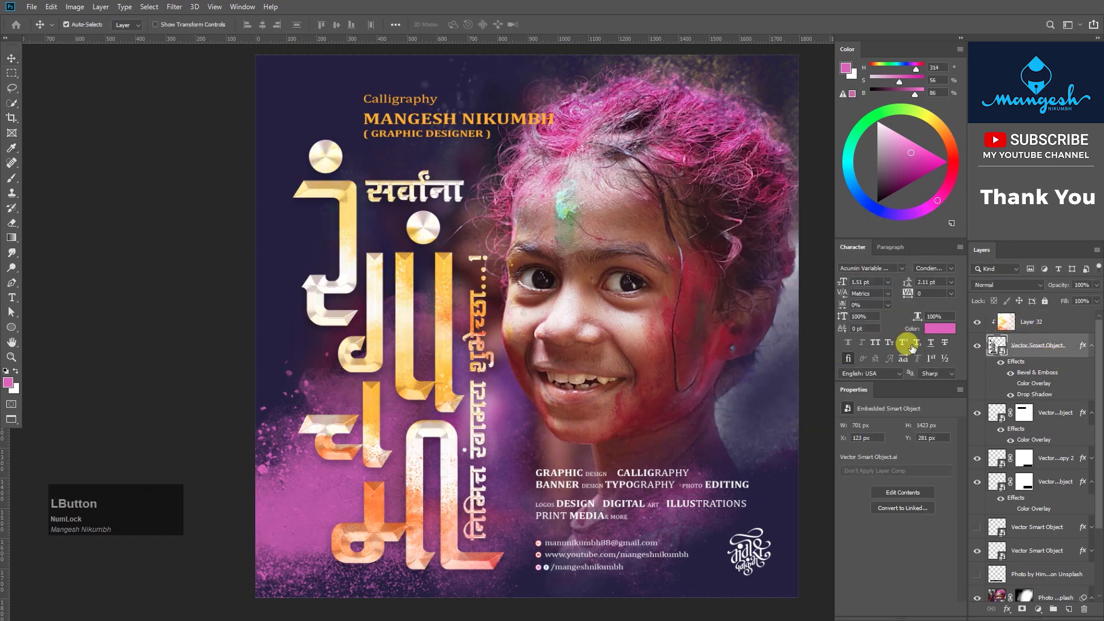
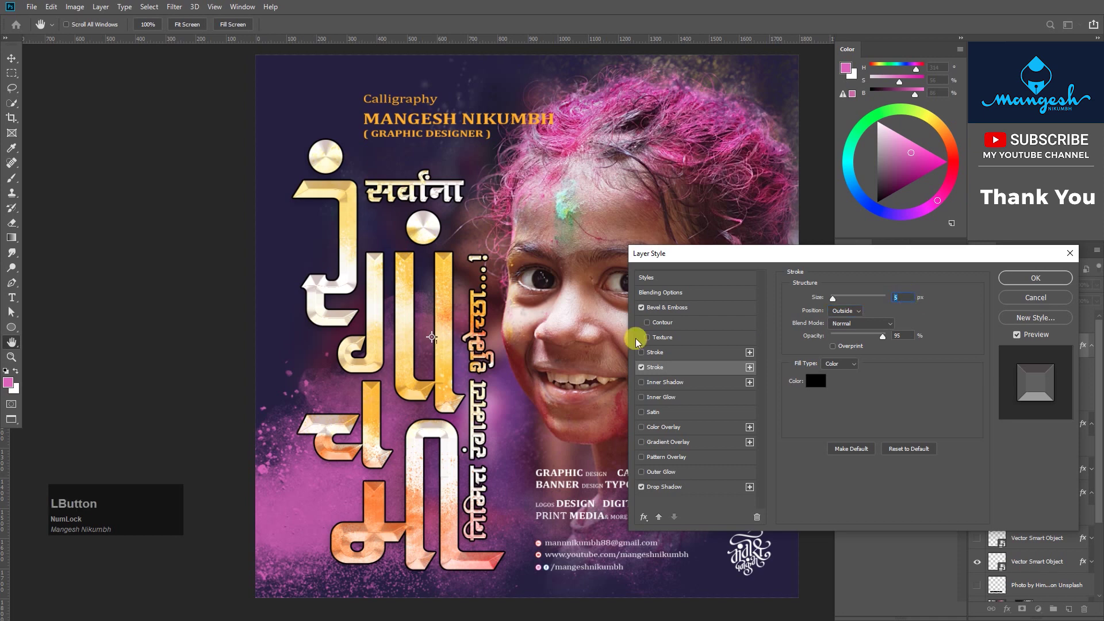
pyautogui.press('KP_2')
pyautogui.press('Tab')
pyautogui.press('Return')
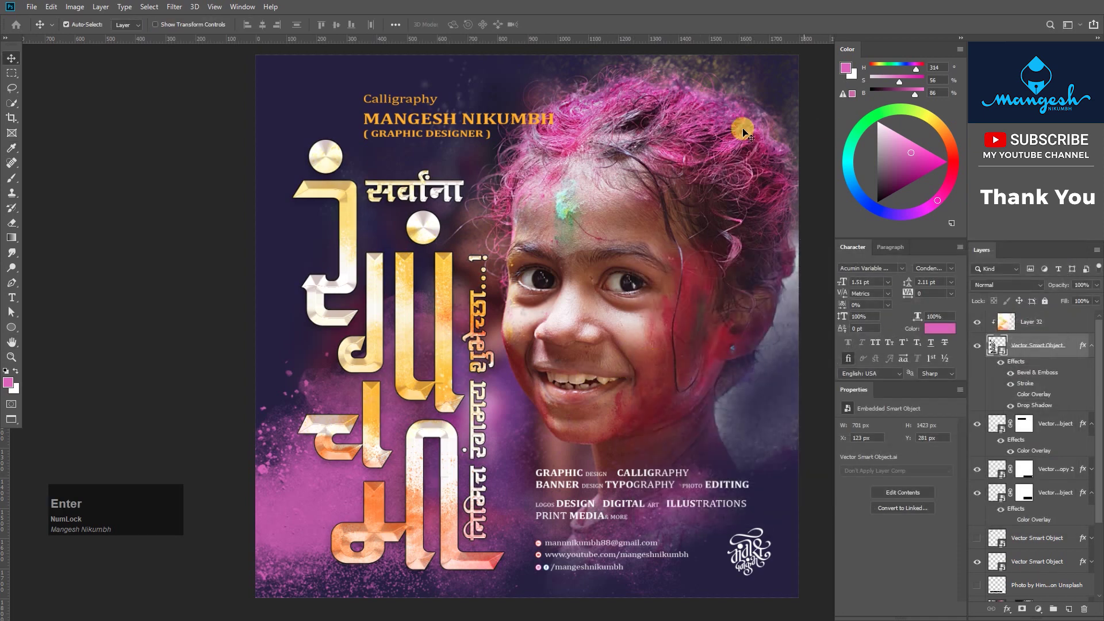